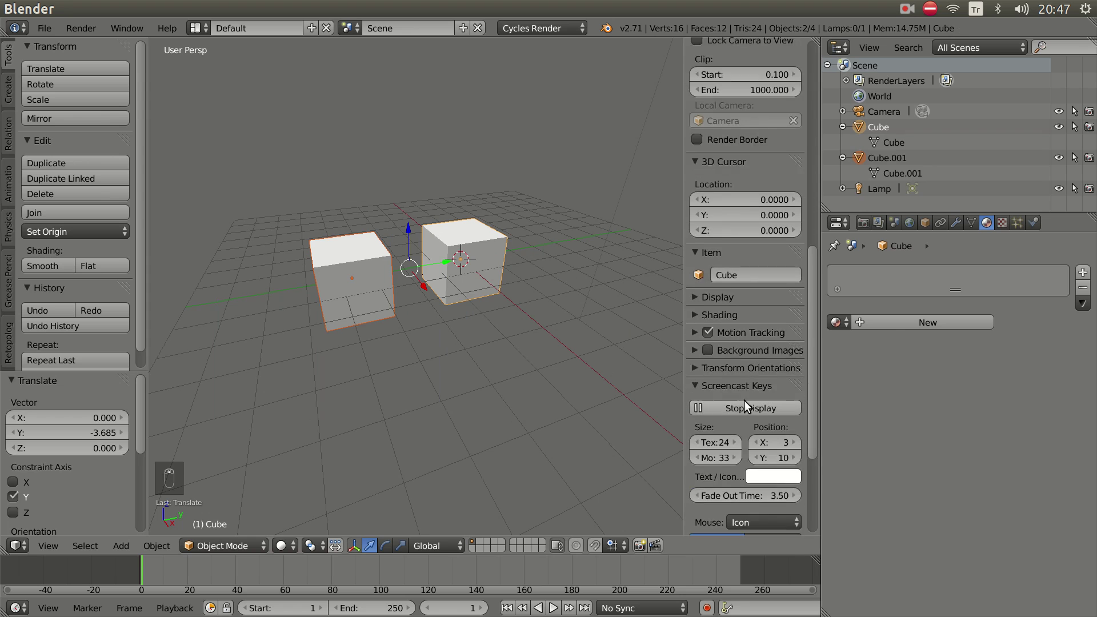
Adjust the Screencast Keys colour and hide the properties sidebar with N
left_click_drag(774, 368, 834, 197)
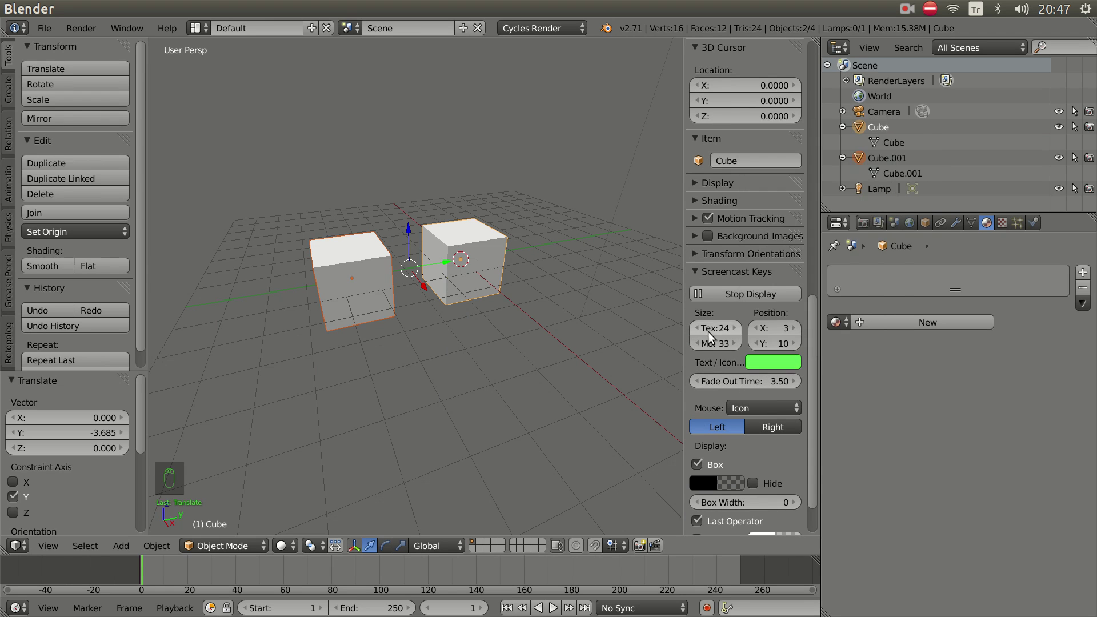
left_click_drag(717, 328, 530, 316)
key("n")
Orbit the view around the two cubes on the grid
middle_click(531, 317)
left_click_drag(594, 318, 577, 334)
key("ctrl+l")
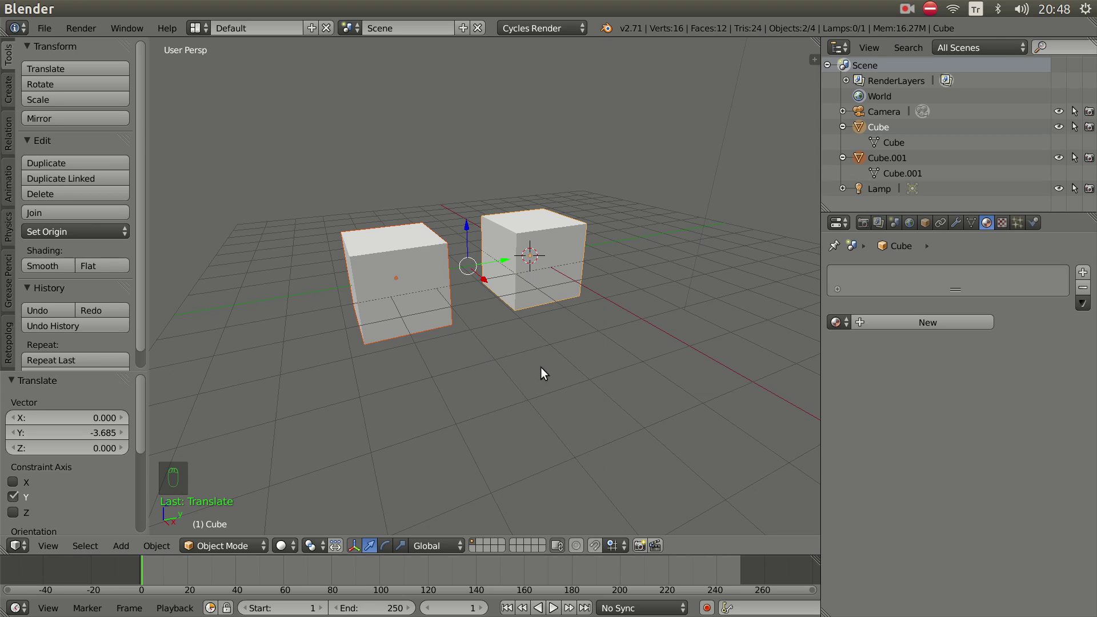
Select the right cube and pick its top vertices in Edit Mode
right_click(552, 290)
key("Tab")
left_click_drag(648, 264, 615, 203)
right_click(616, 202)
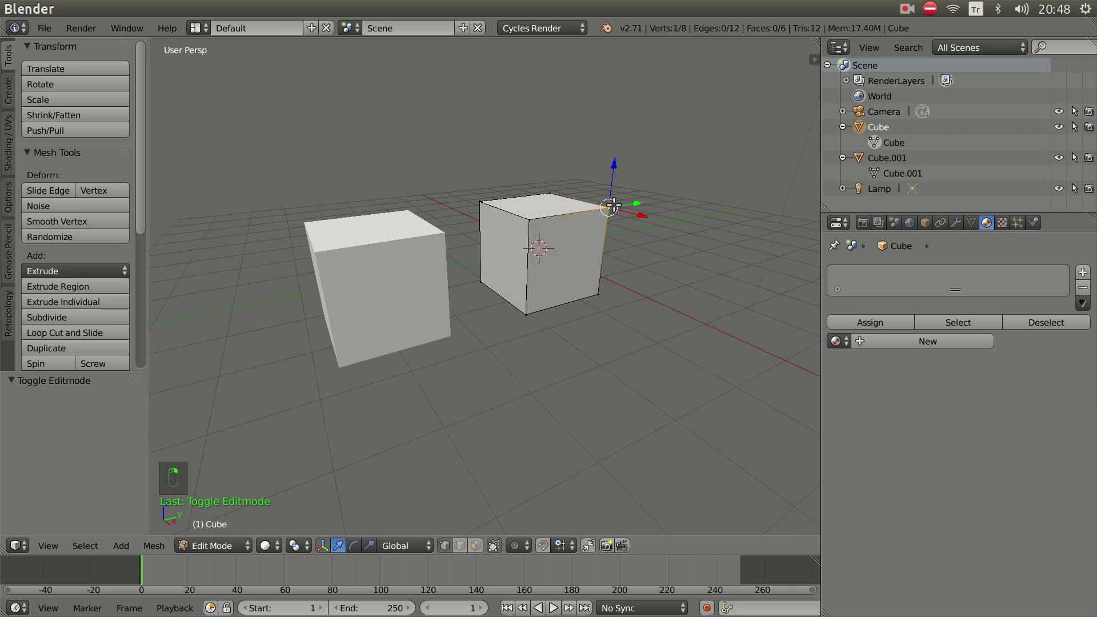
left_click_drag(498, 199, 685, 276)
left_click_drag(560, 252, 670, 272)
Scale the top face down to taper the cube, return to Object Mode and select the left cube
key("s")
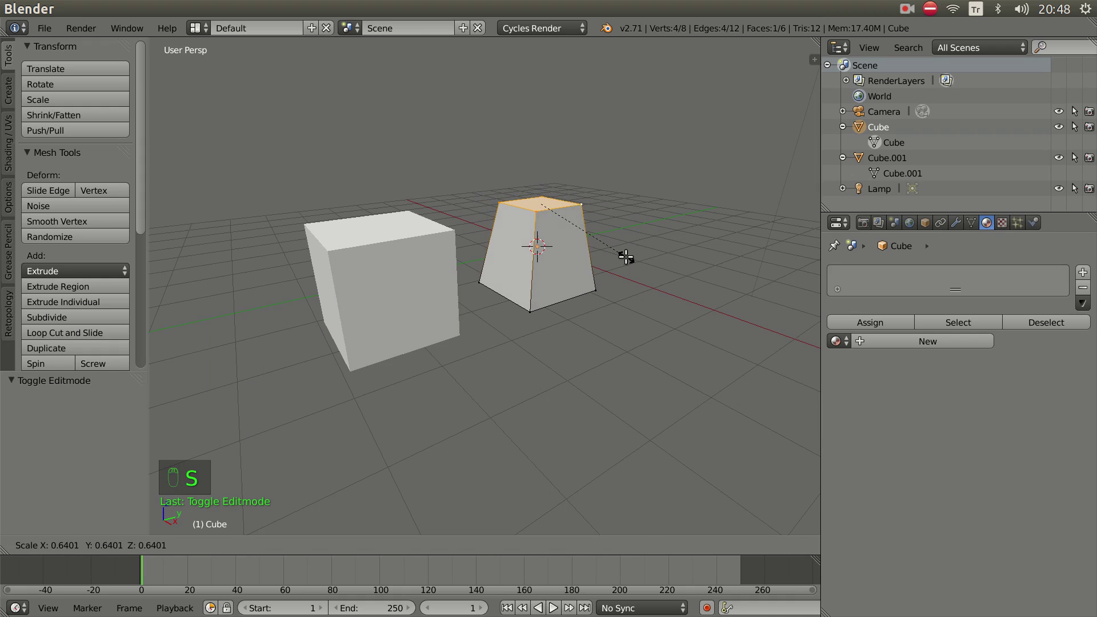
key("Tab")
middle_click(556, 312)
right_click(447, 271)
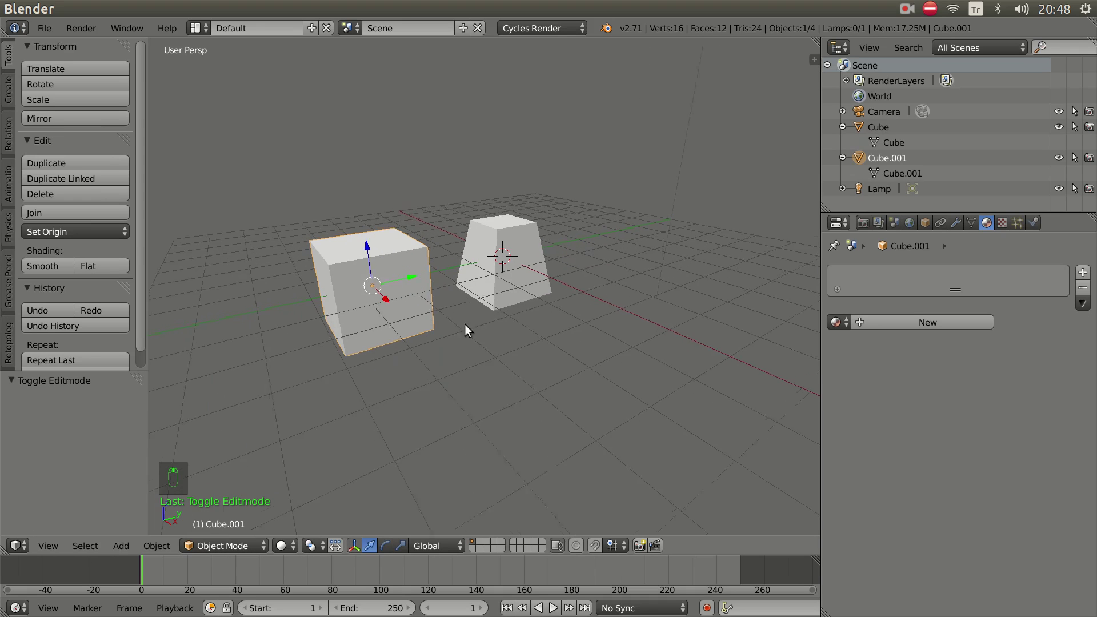
Link the left cube to the tapered cube's Object Data with Ctrl+L so both share the mesh
left_click_drag(507, 316, 552, 241)
left_click_drag(552, 241, 479, 235)
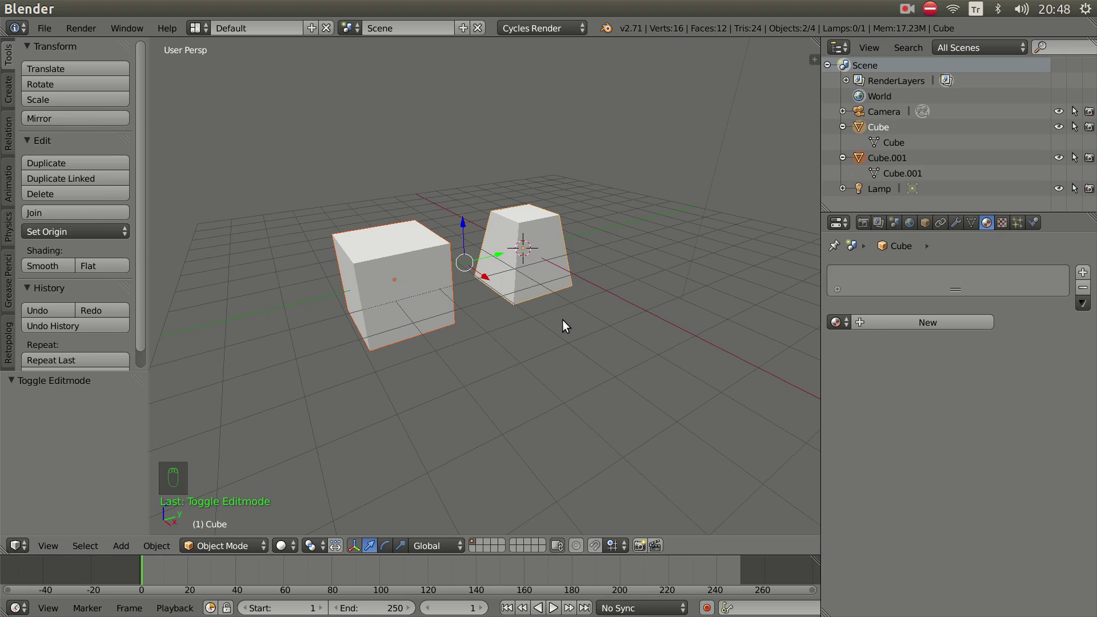
key("ctrl+l")
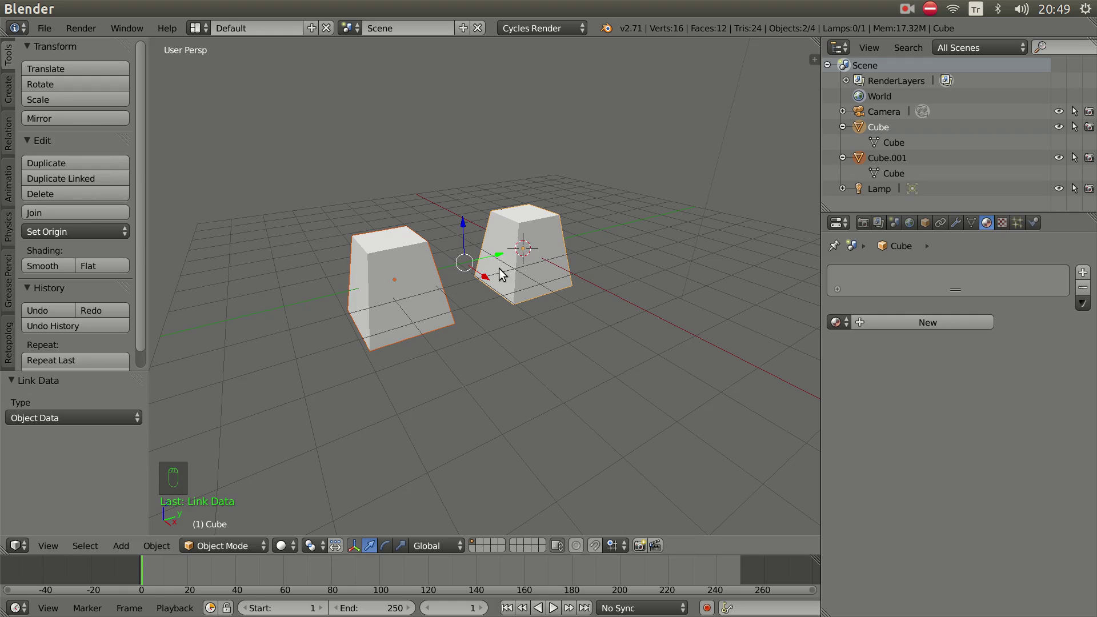
Edit the right cube and drag a top corner, reshaping both linked cubes at once
right_click(531, 267)
key("Tab")
left_click_drag(556, 264, 481, 232)
left_click_drag(481, 232, 490, 281)
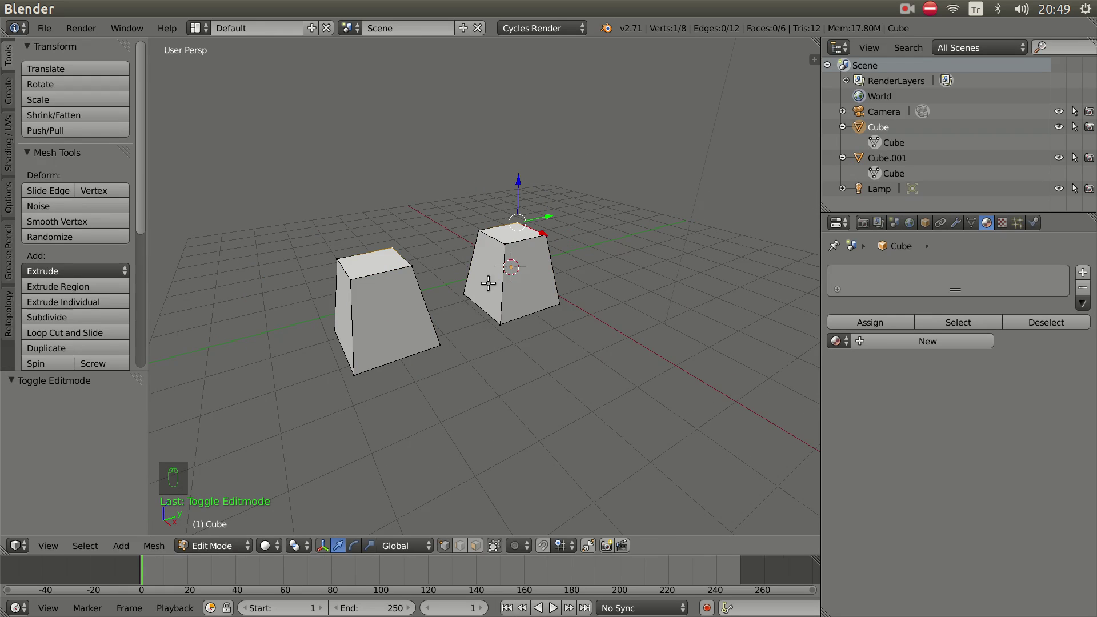
key("Tab")
left_click_drag(511, 317, 429, 306)
left_click_drag(429, 306, 429, 298)
Edit the left cube's mesh too, showing the shared tapered shape on both cubes
key("Tab")
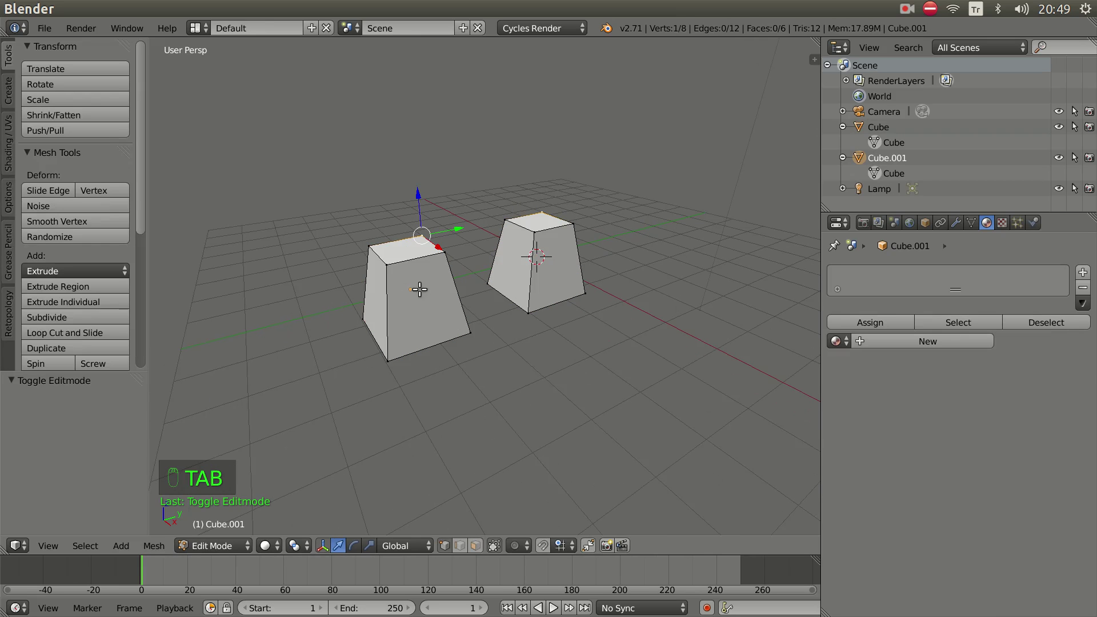
left_click_drag(381, 243, 499, 353)
key("Tab")
left_click_drag(499, 353, 641, 246)
left_click_drag(553, 291, 541, 304)
key("Tab")
key("Tab")
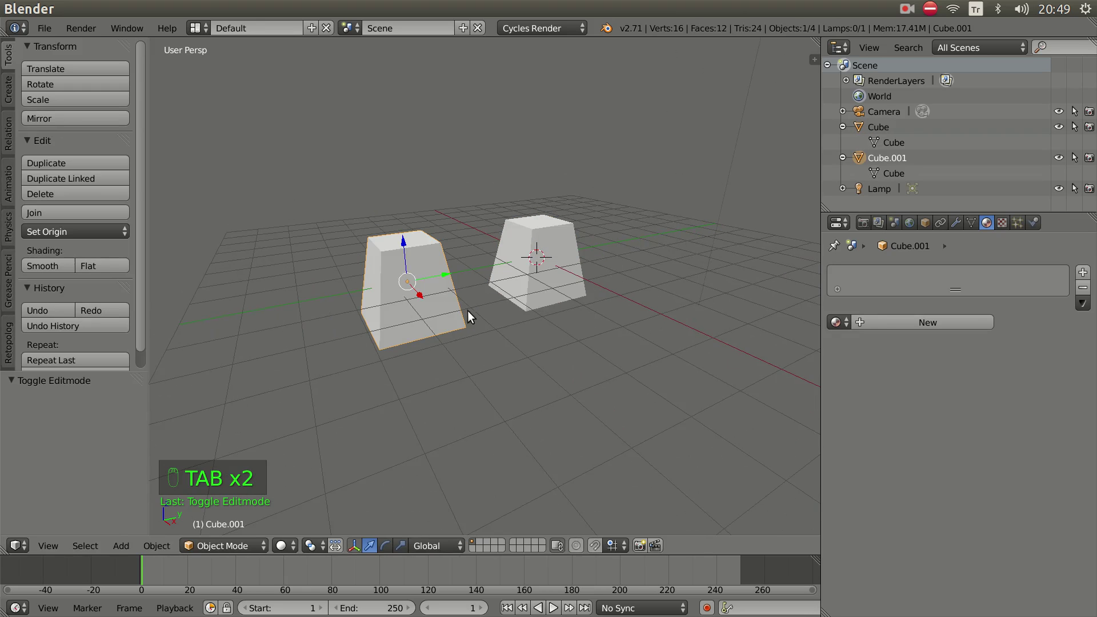
Select the right cube again and toggle it into mesh editing
right_click(569, 291)
key("Tab")
key("Tab")
left_click_drag(438, 309, 558, 236)
key("Tab")
key("Tab")
key("Tab")
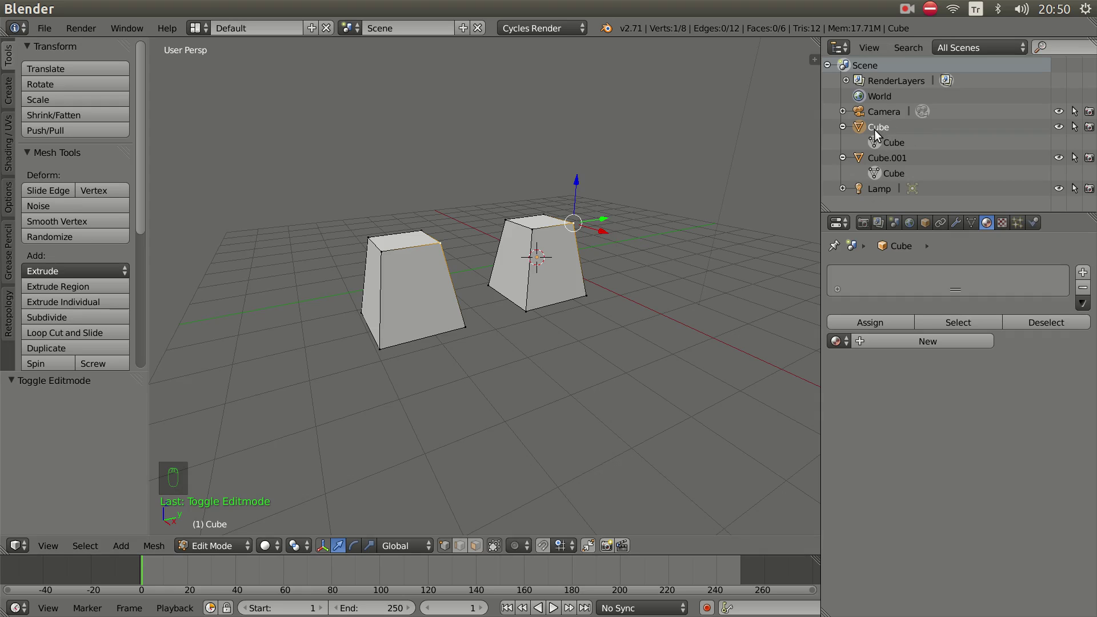
Leave Edit Mode, select the left cube and run Make Single User for Selected Objects
left_click_drag(843, 131, 880, 147)
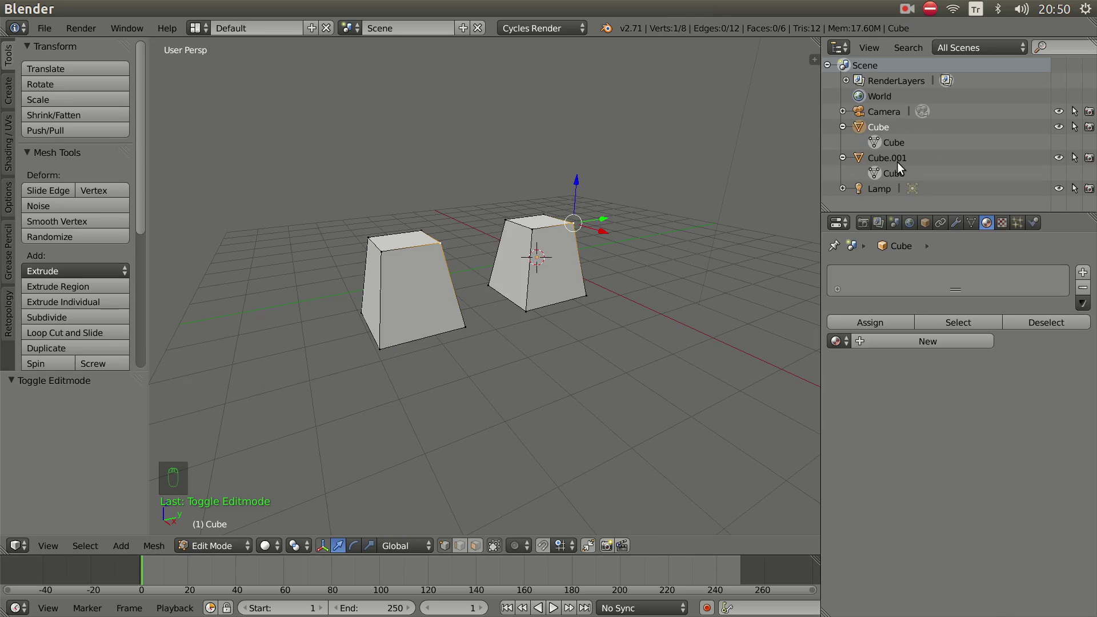
left_click_drag(619, 263, 595, 268)
key("Tab")
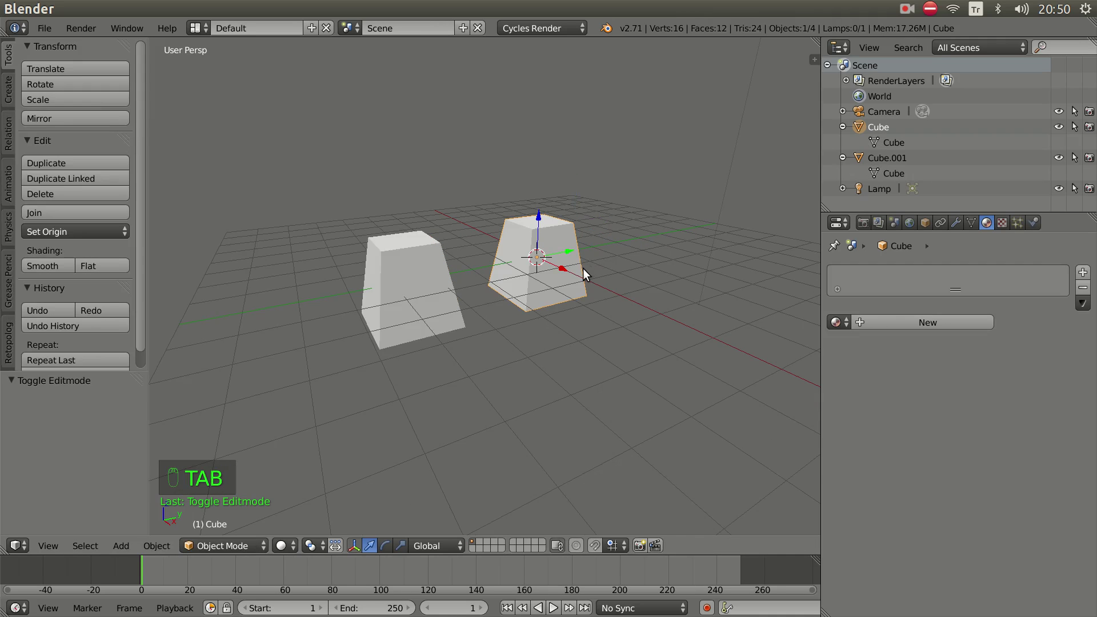
middle_click(597, 298)
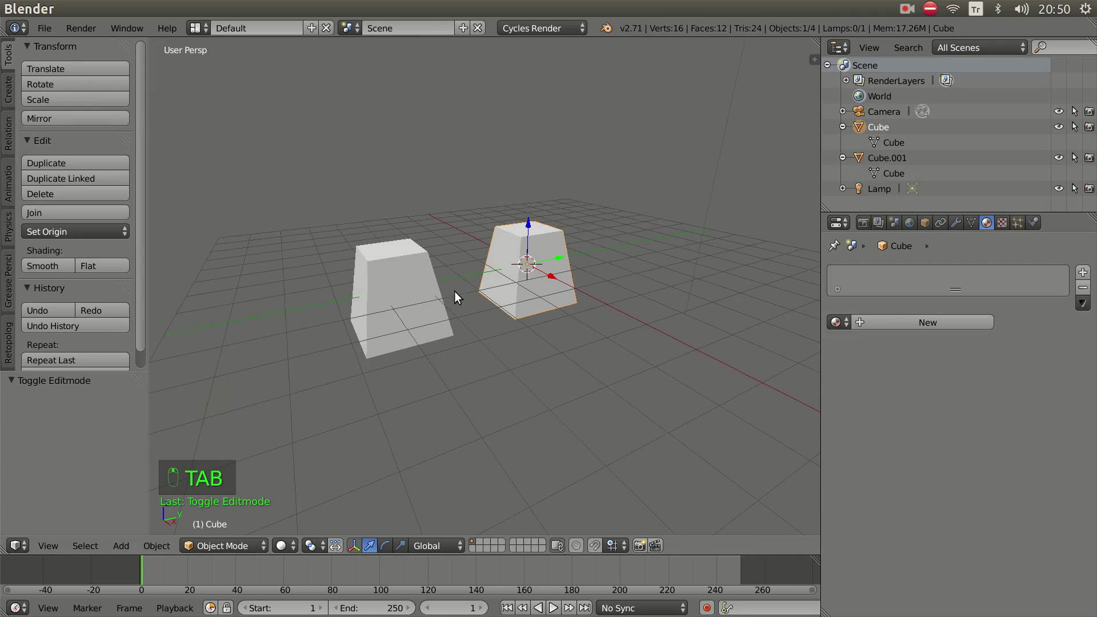
left_click_drag(518, 312, 569, 249)
left_click_drag(448, 263, 462, 289)
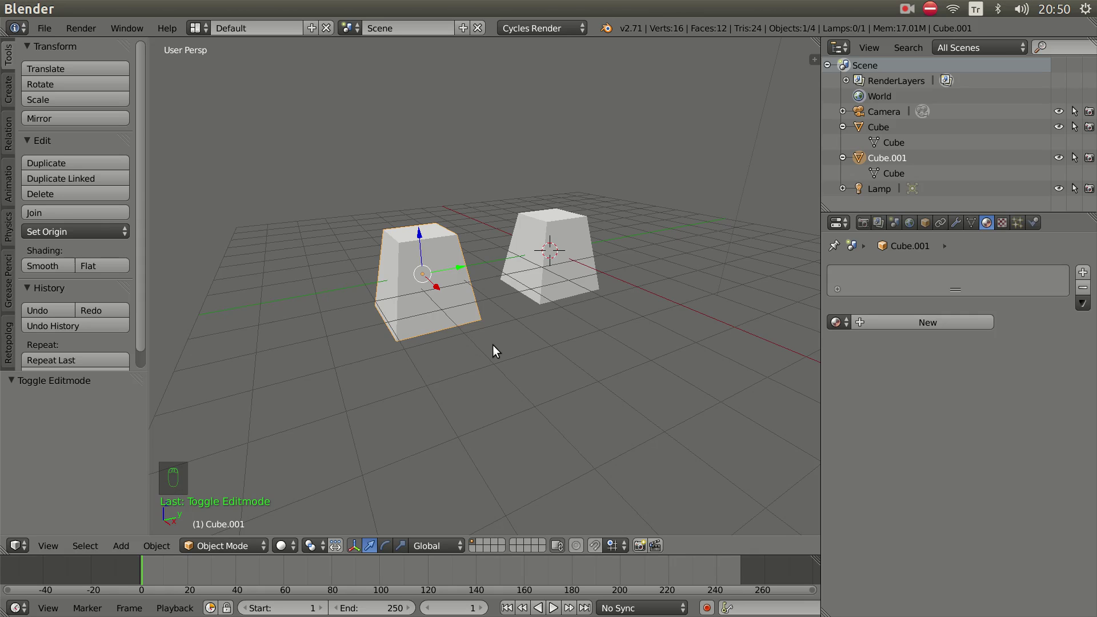
key("space")
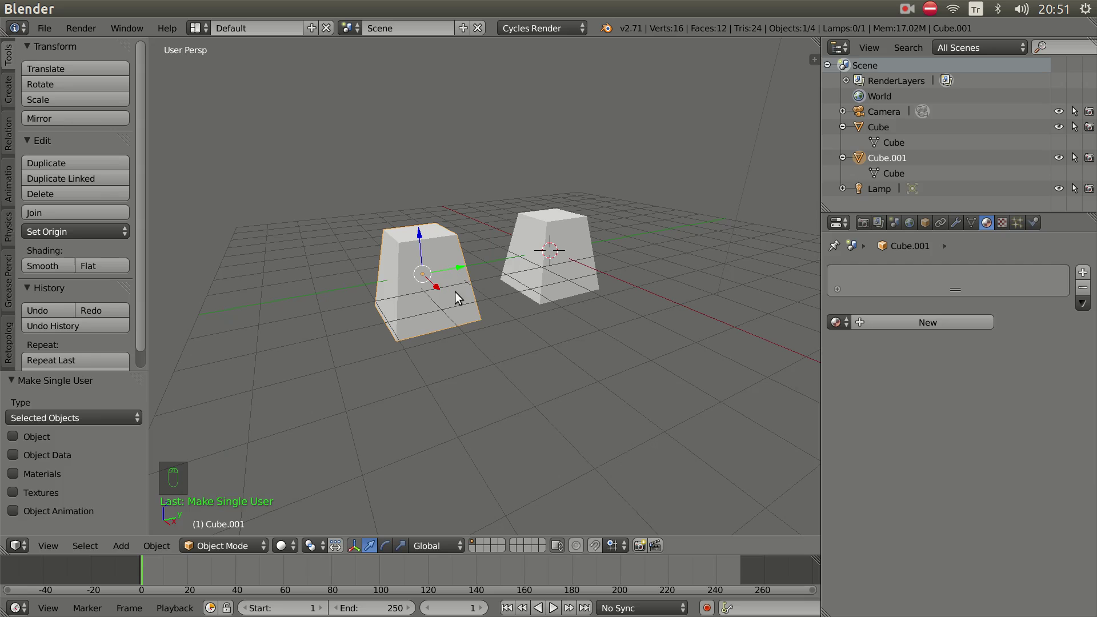
Select both cubes and run Make Single User on them
key("Tab")
right_click(469, 223)
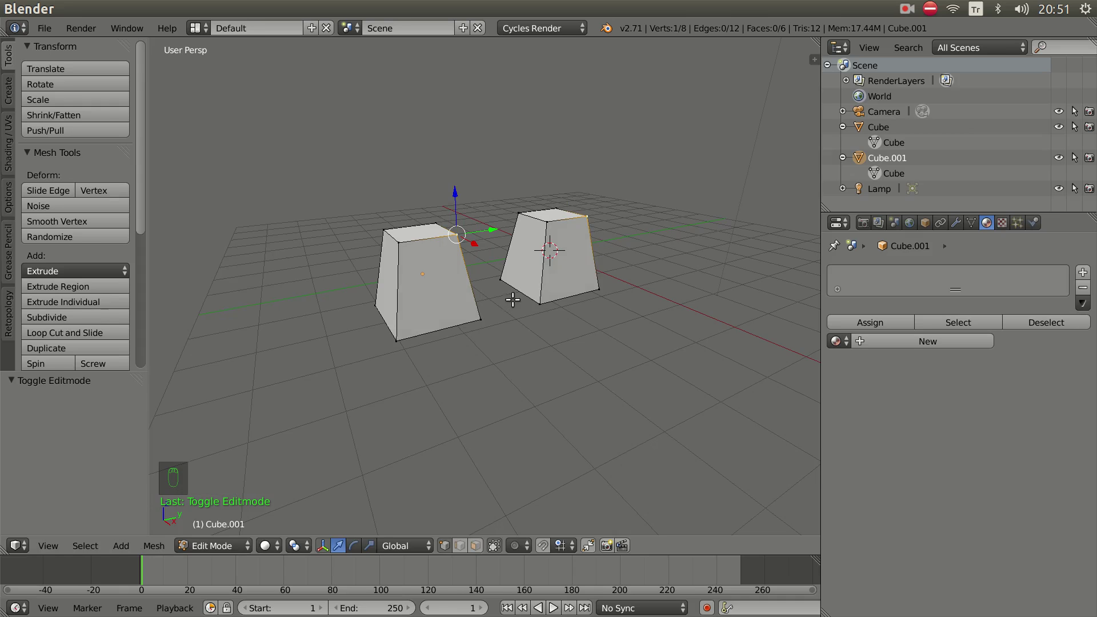
key("Tab")
left_click_drag(516, 310, 583, 243)
right_click(584, 243)
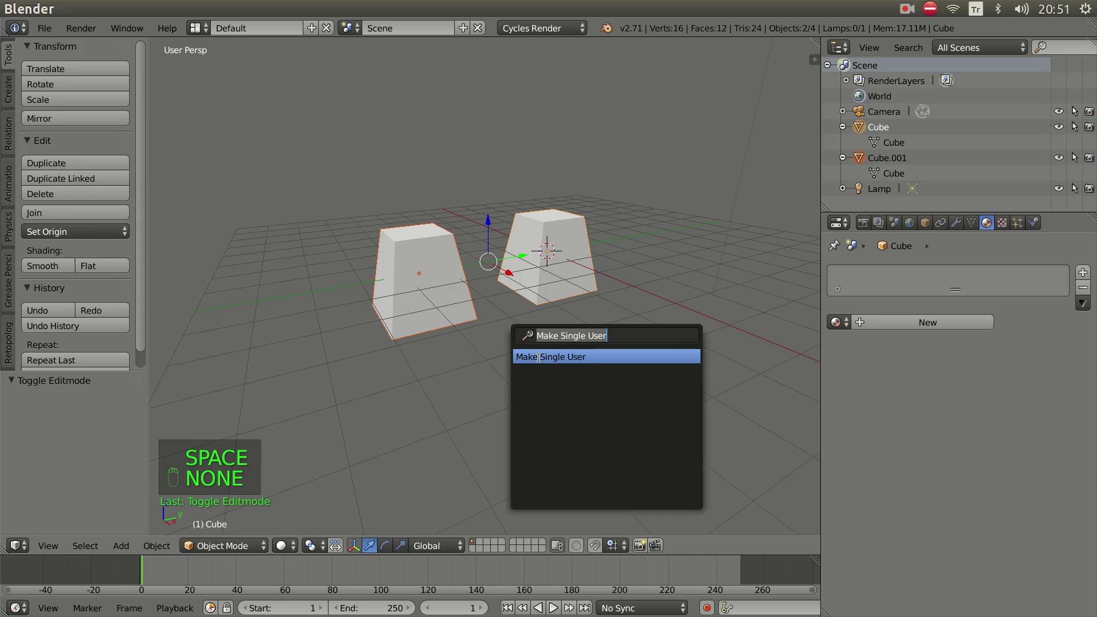
key("space")
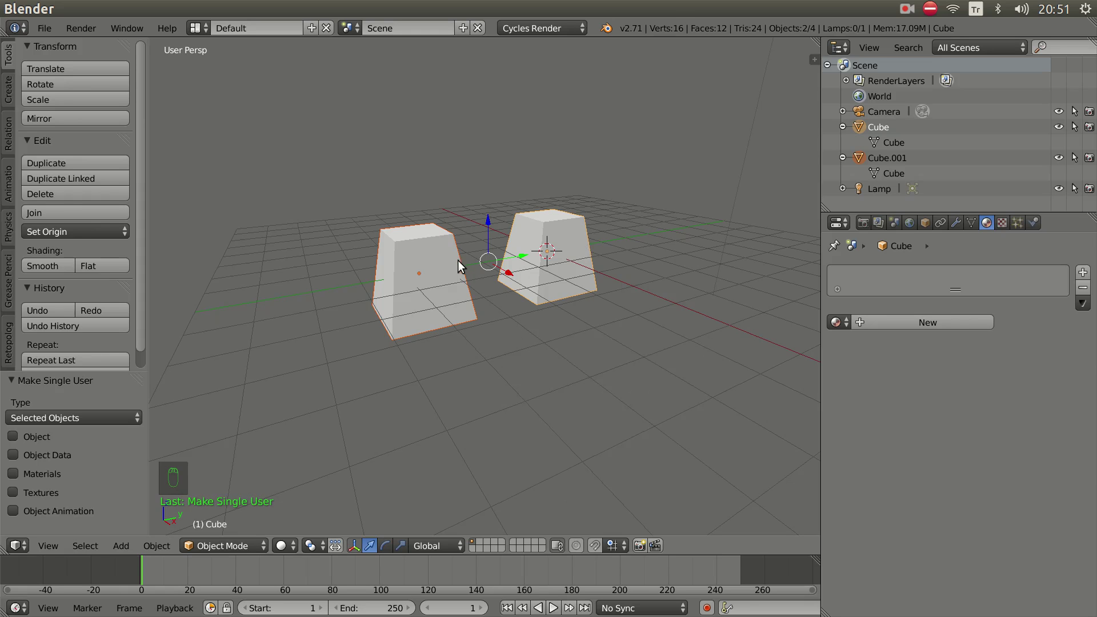
Rerun Make Single User with Object & Data so Cube.001 gets its own mesh Cube.002
key("Tab")
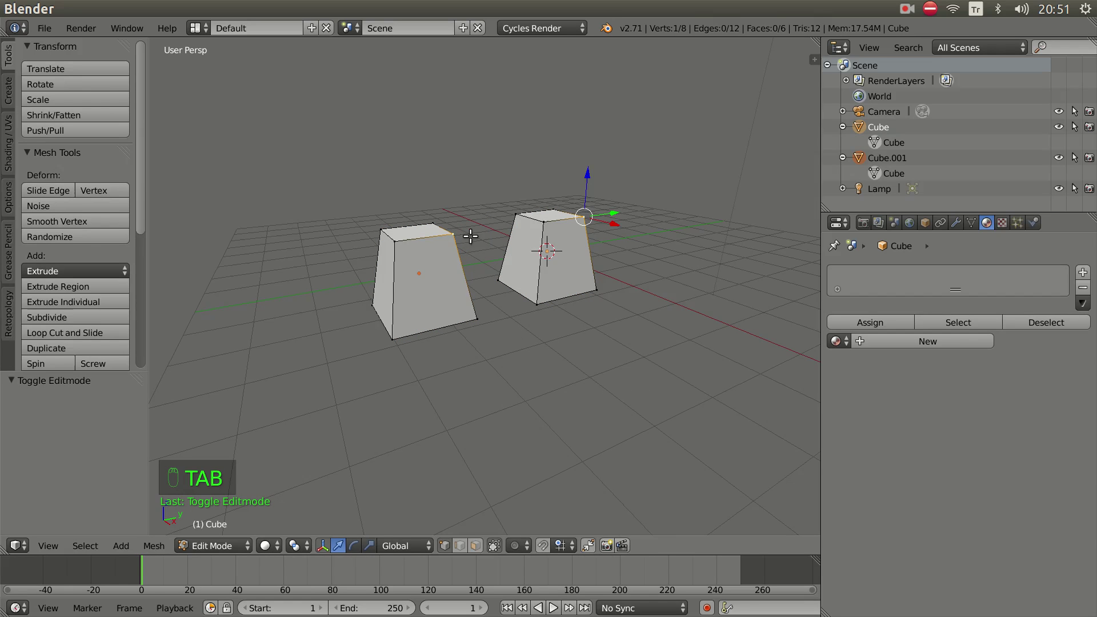
key("Tab")
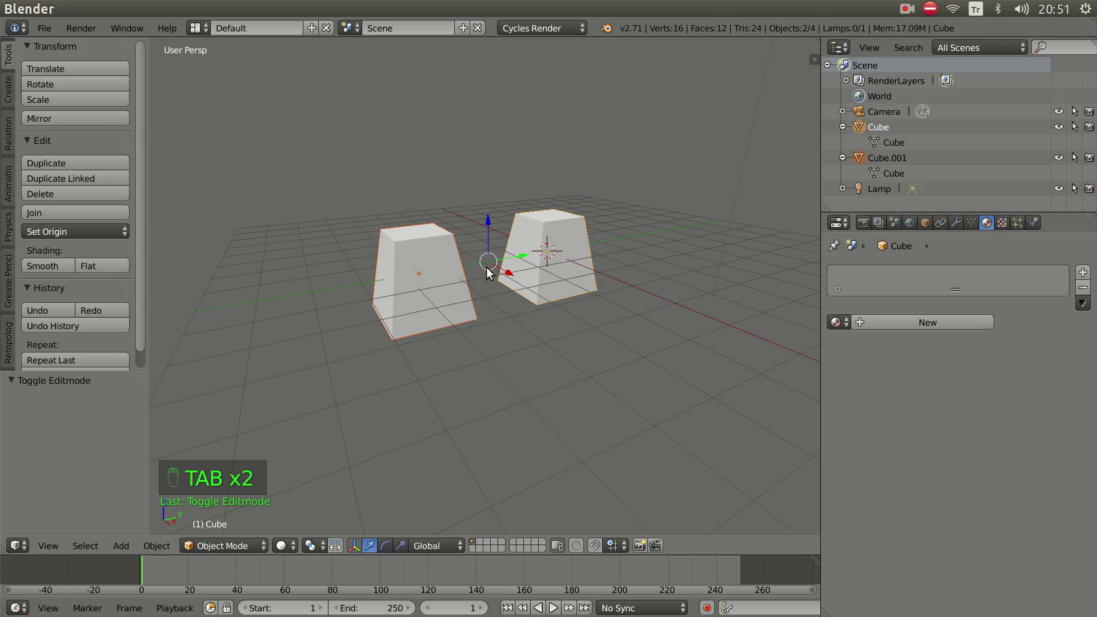
key("space")
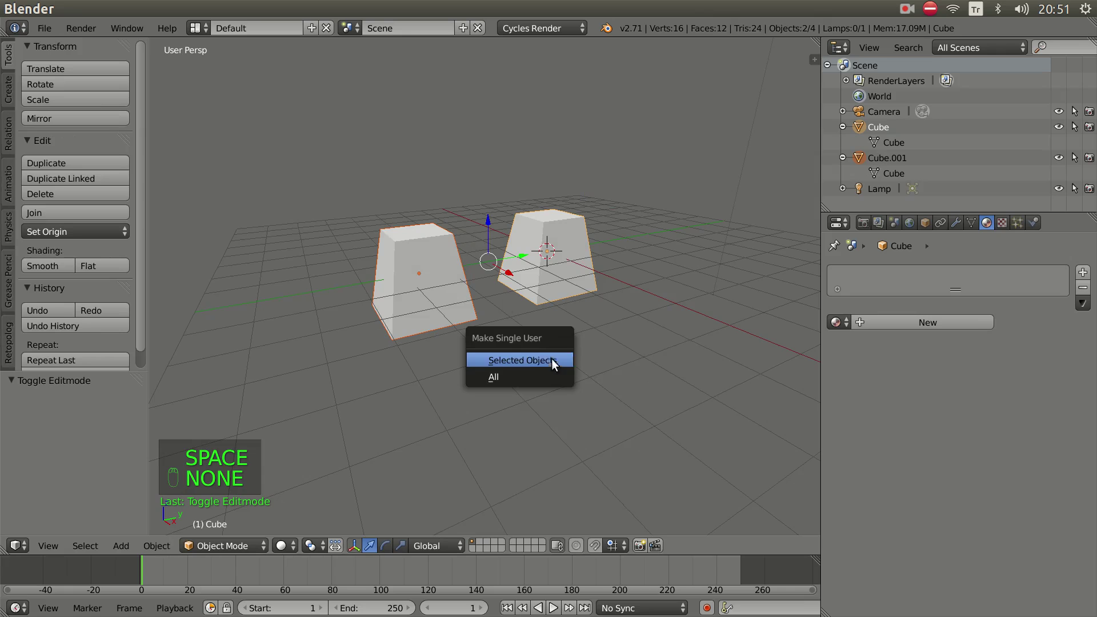
left_click_drag(545, 364, 36, 393)
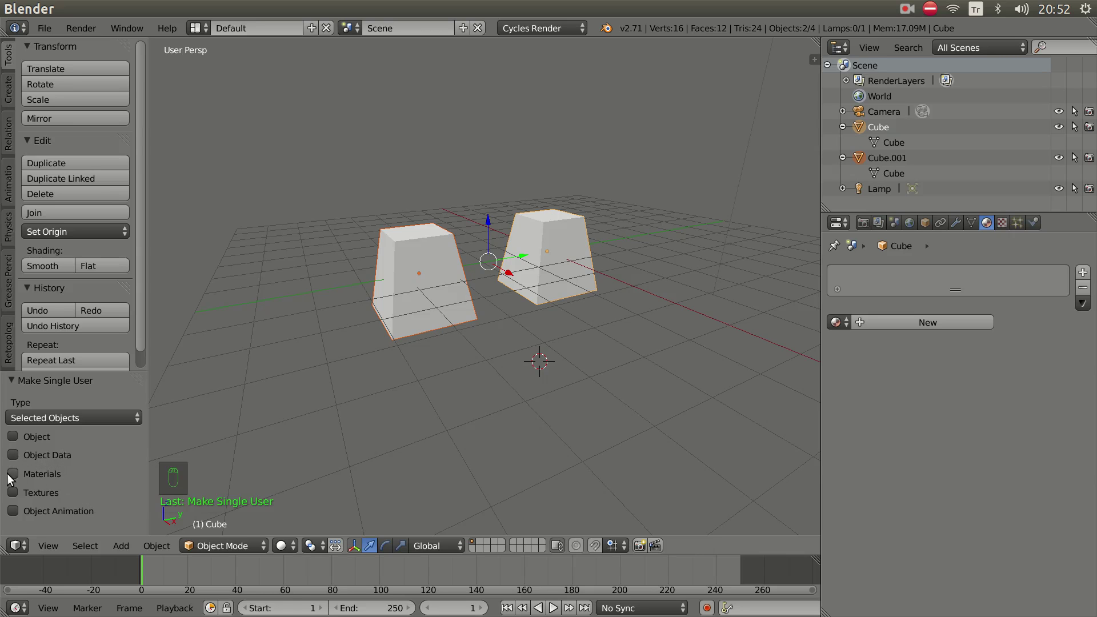
left_click_drag(12, 456, 12, 455)
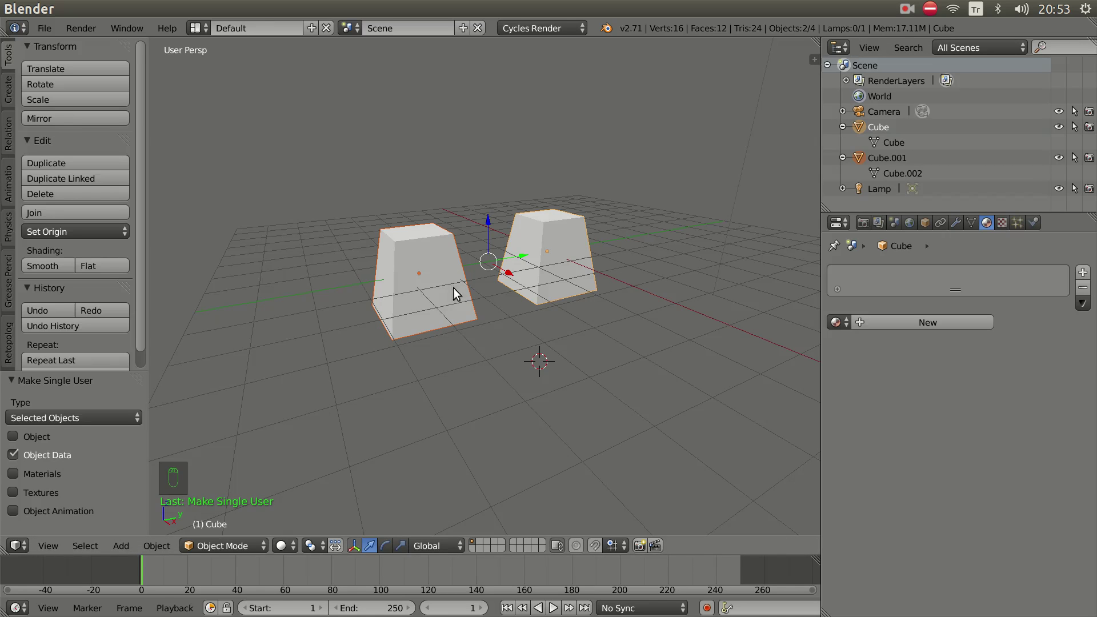
Briefly edit the right cube's mesh, now separate from the left cube's
right_click(566, 245)
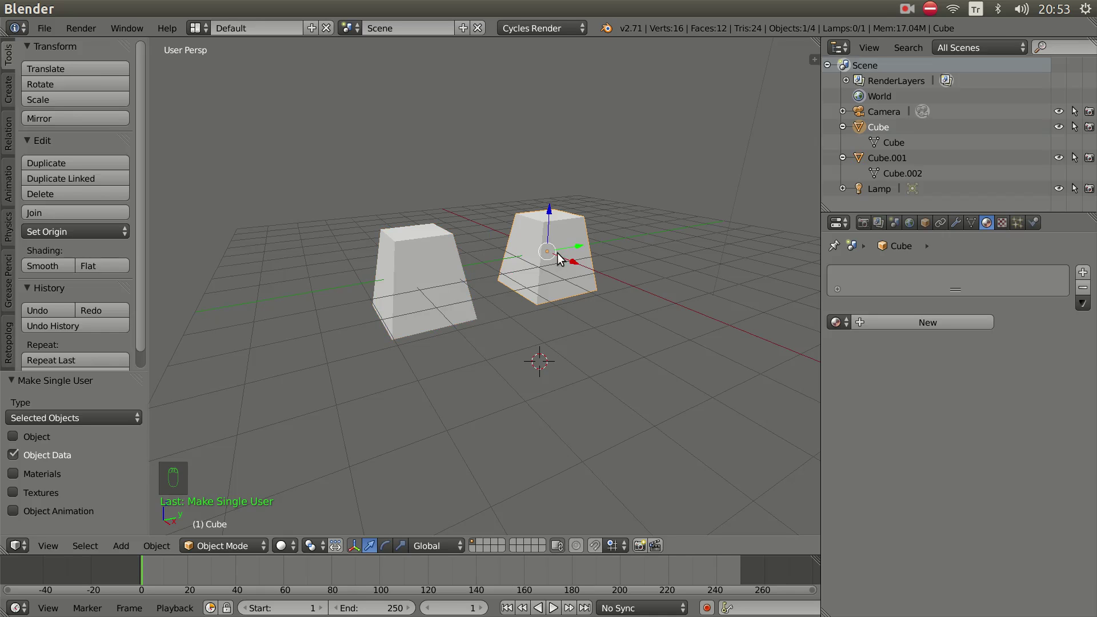
key("Tab")
right_click(598, 208)
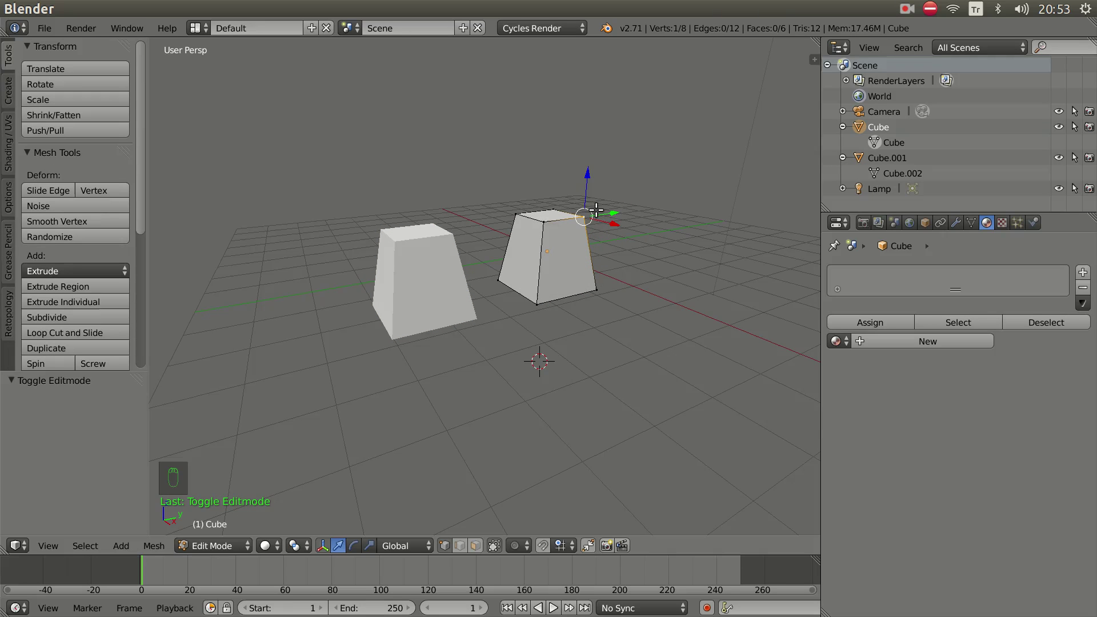
key("Tab")
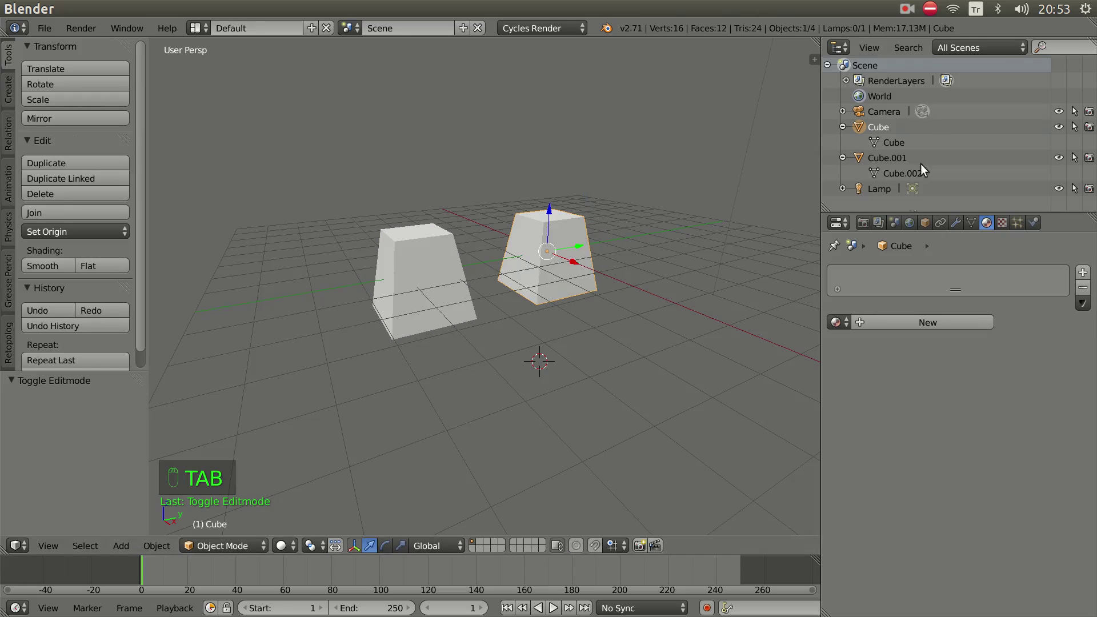
left_click_drag(908, 148, 890, 158)
key("Tab")
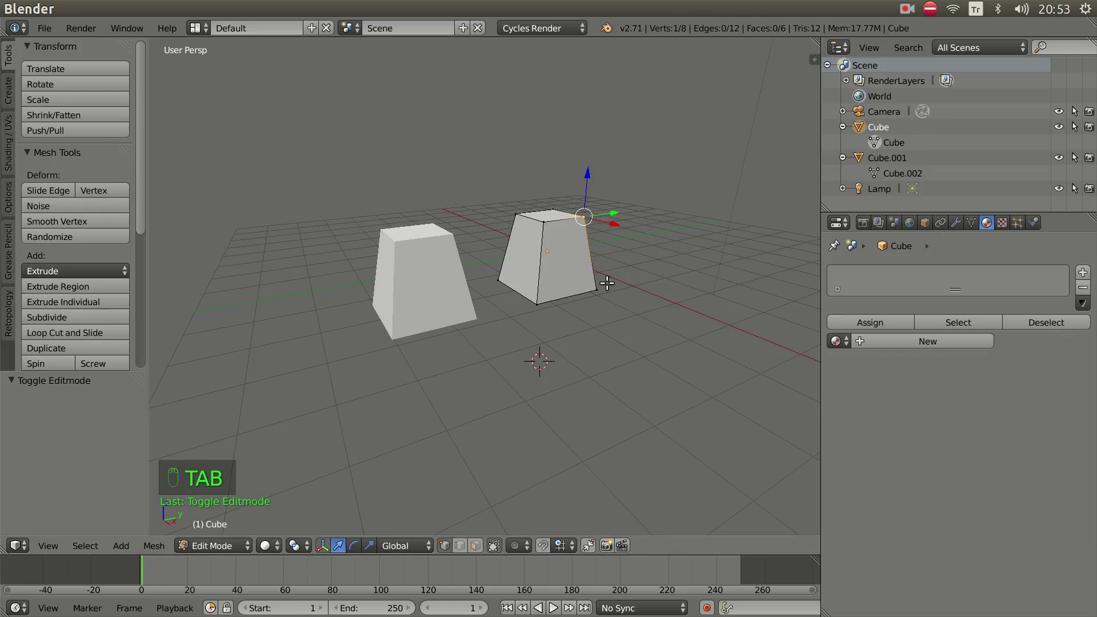
key("Tab")
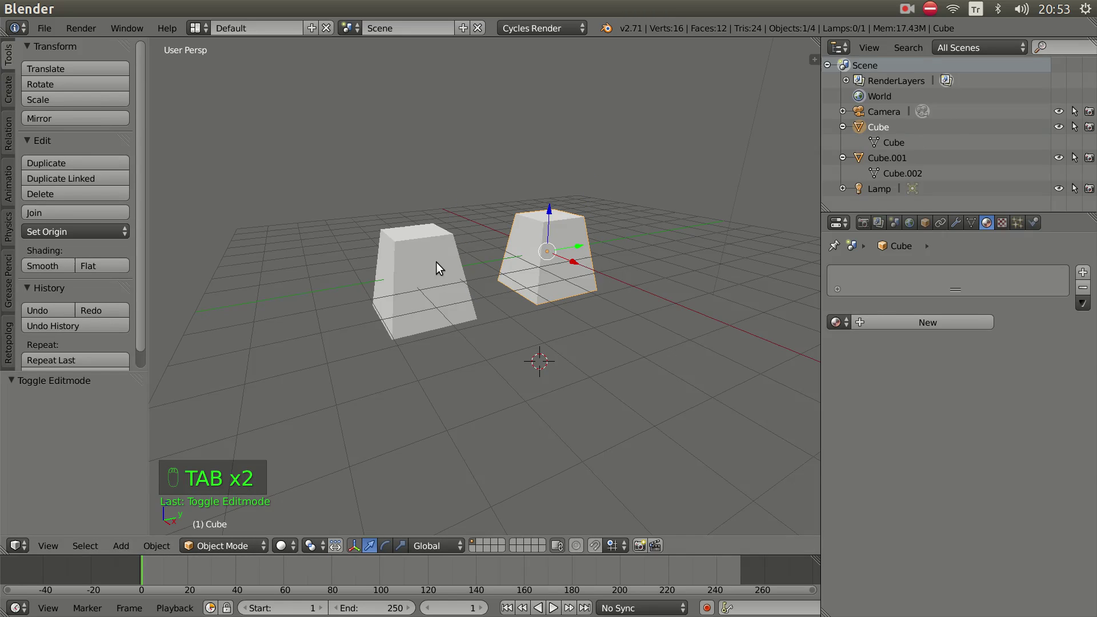
Select the left cube, then add the right cube to the selection for linking
right_click(433, 266)
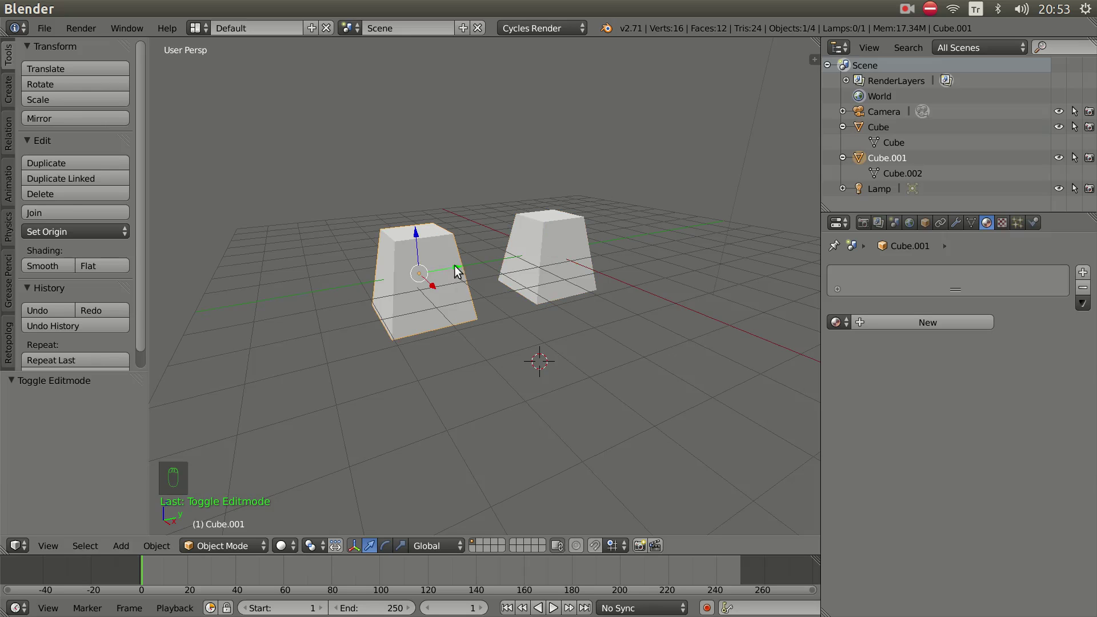
right_click(568, 244)
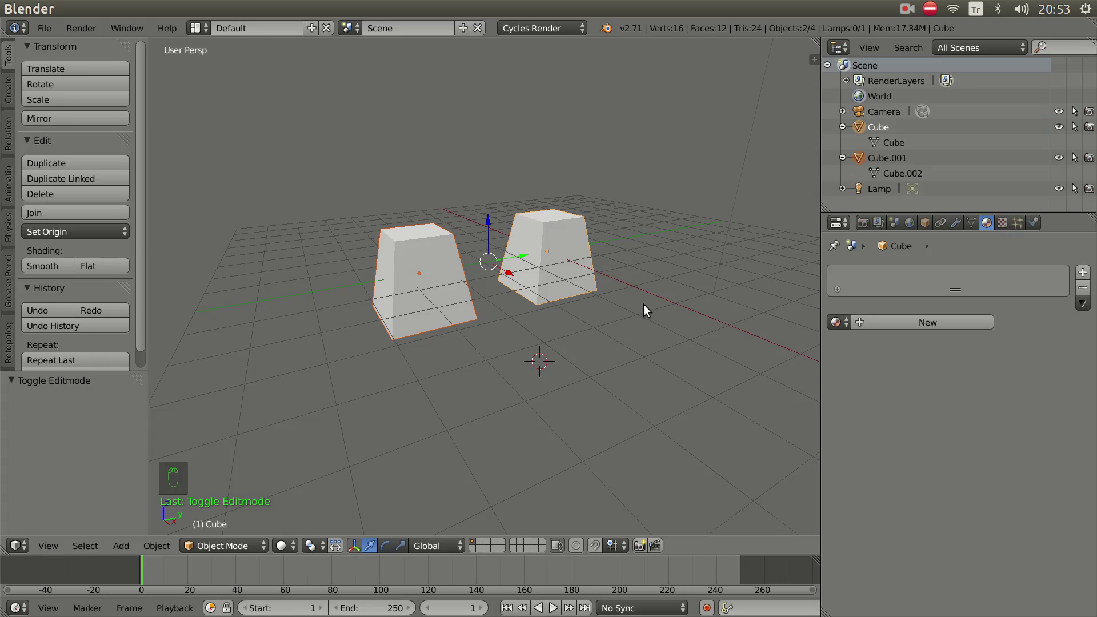
Link Object Data with Ctrl+L so both cubes share one mesh, then check by moving a vertex
key("ctrl+l")
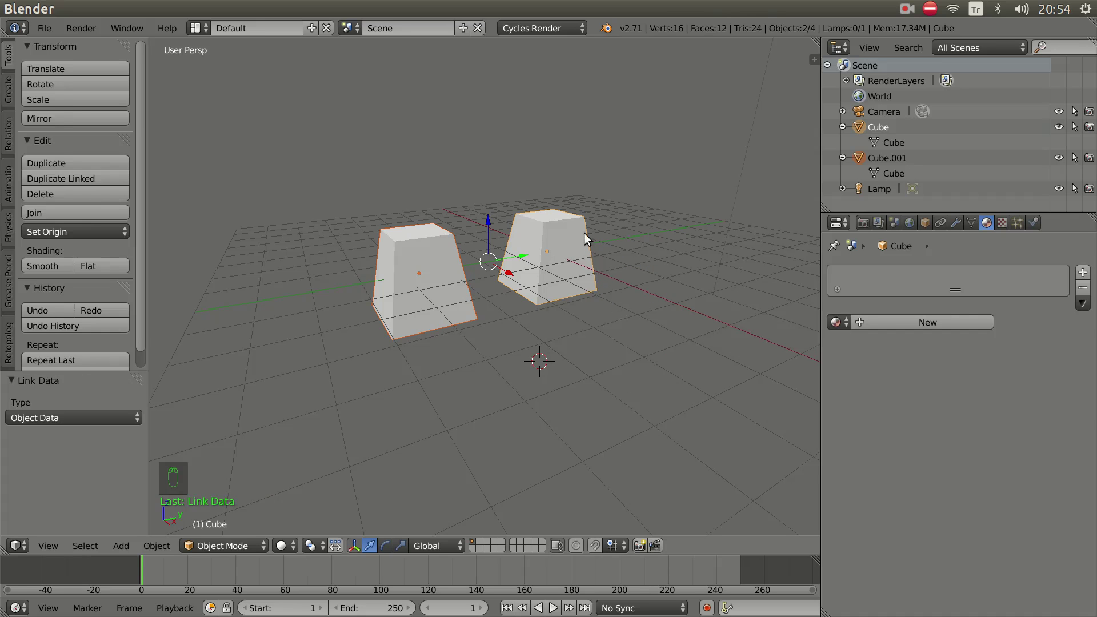
key("Tab")
right_click(591, 211)
key("g")
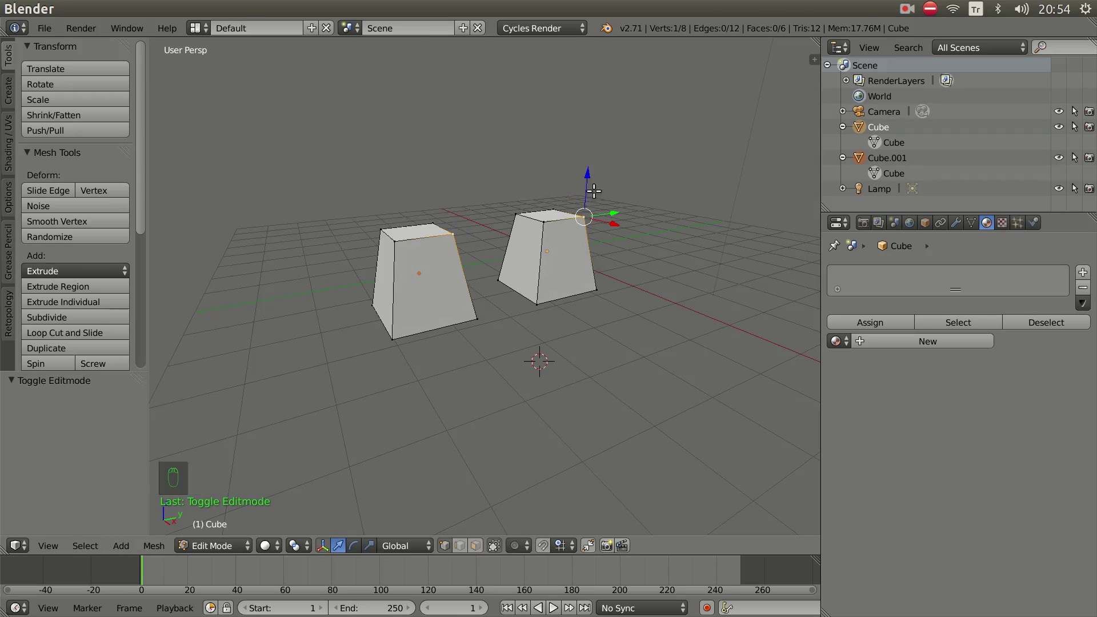
key("Tab")
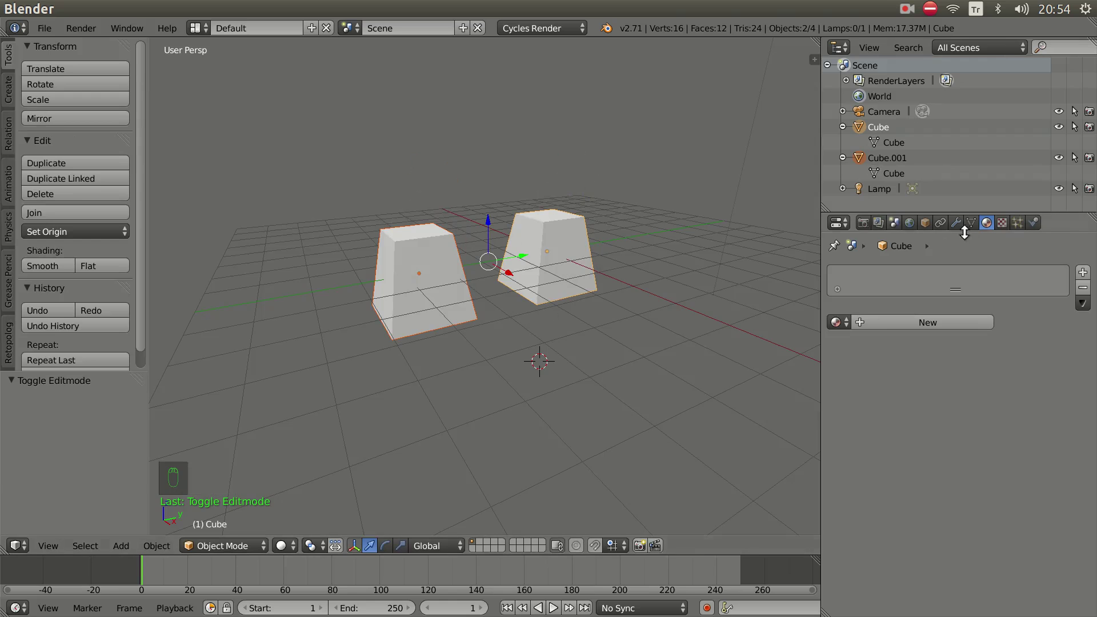
left_click_drag(558, 233, 550, 264)
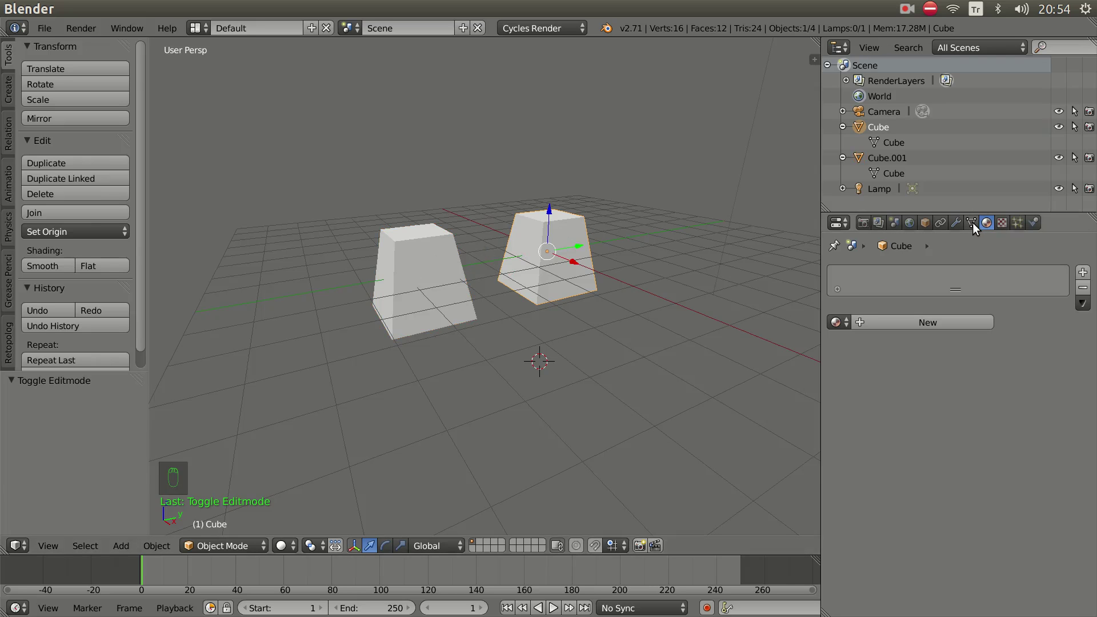
Make the mesh single-user in the Object Data tab, giving the right cube Cube.003, and skew a corner to check
left_click_drag(977, 227, 573, 163)
key("g")
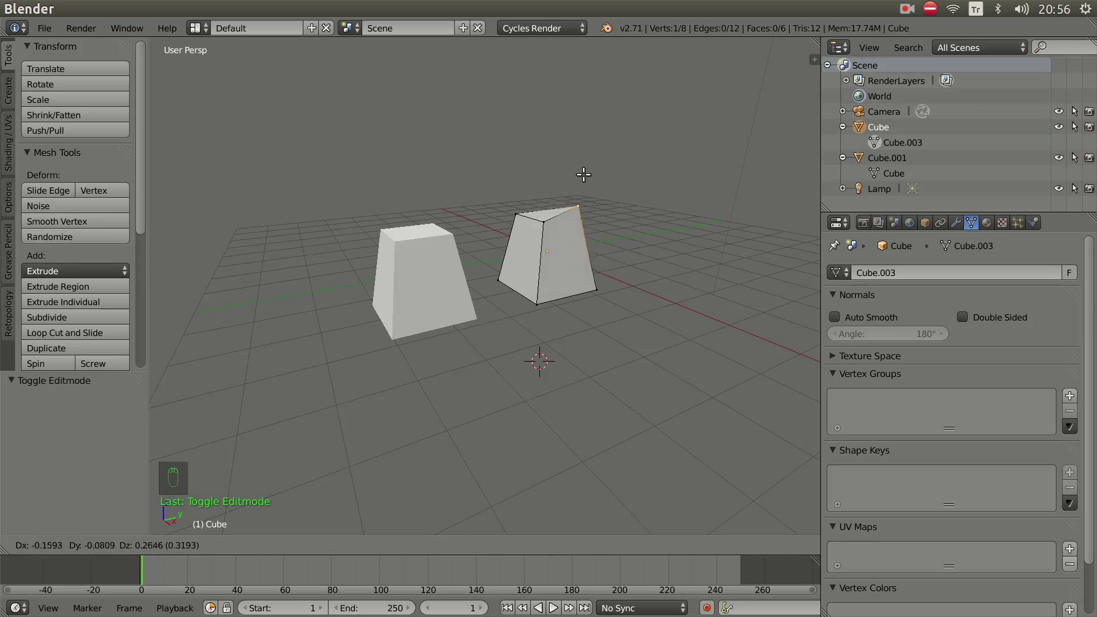
Leave Edit Mode and select the cube to copy along the row
key("Tab")
left_click_drag(416, 256, 478, 178)
key("Tab")
key("Tab")
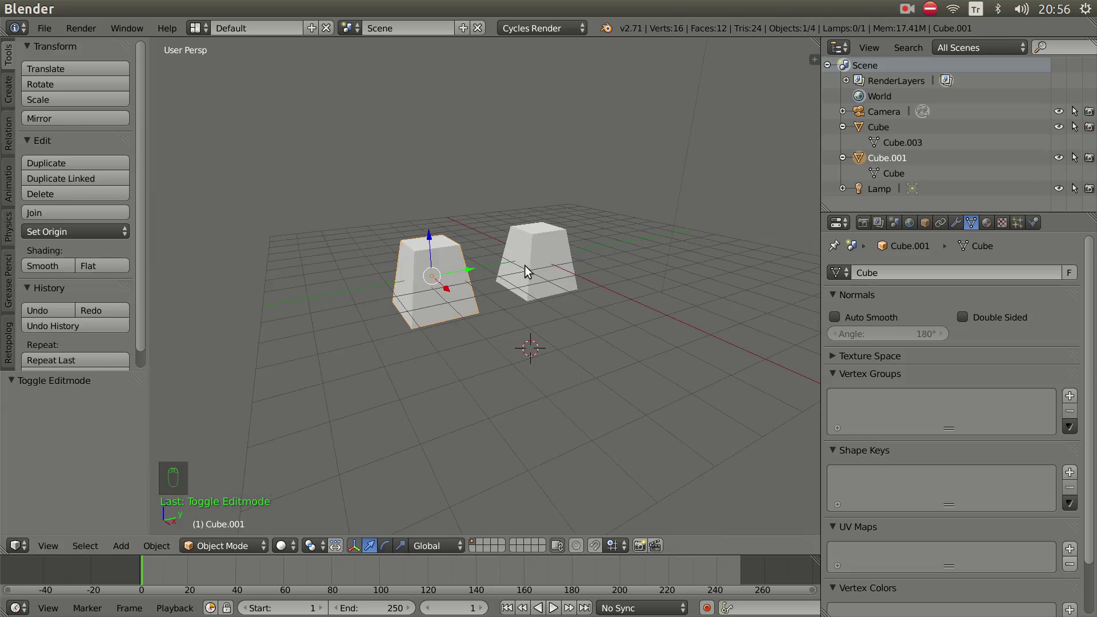
left_click_drag(556, 288, 535, 258)
right_click(535, 257)
Duplicate the cube twice with Shift+D along Y, making four cubes in a row
left_click_drag(519, 297, 465, 282)
left_click_drag(527, 301, 465, 283)
key("shift+d")
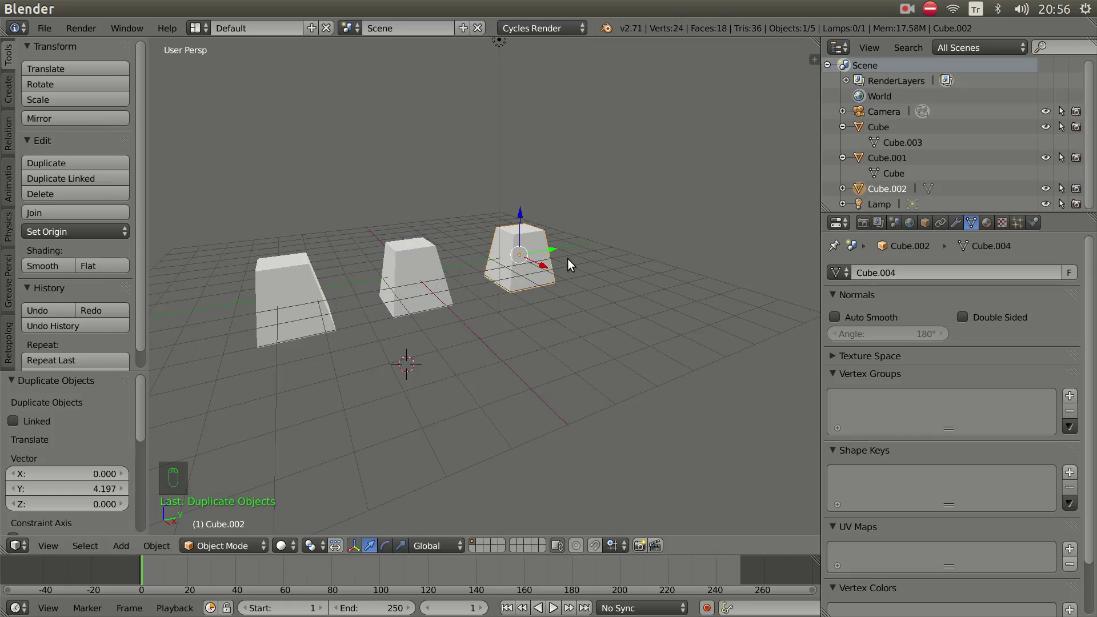
key("shift+d")
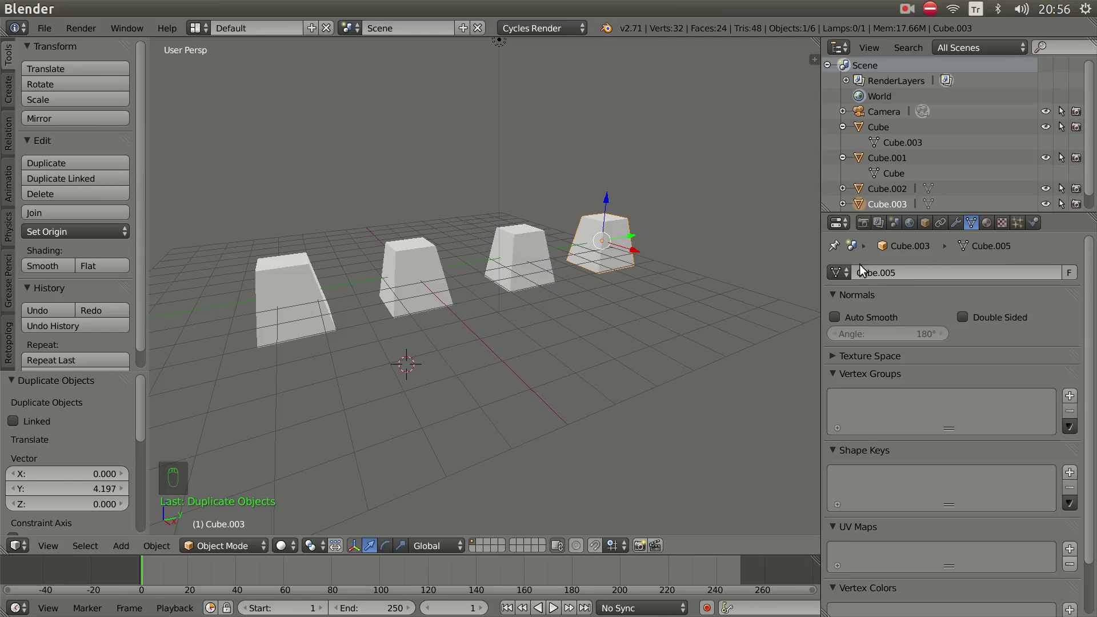
Set Material.001's Viewport Color to red under the material's Settings
left_click_drag(995, 227, 877, 556)
left_click_drag(877, 557, 549, 339)
left_click_drag(550, 338, 611, 248)
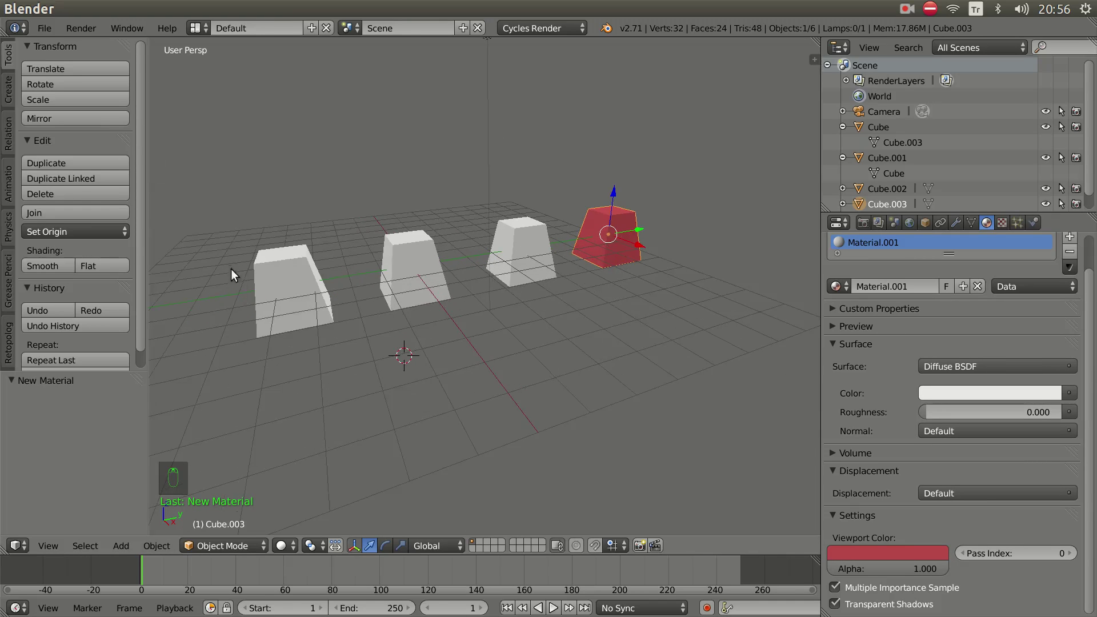
Select the third cube, Cube.002, which has no material yet
left_click_drag(527, 310, 480, 242)
right_click(481, 241)
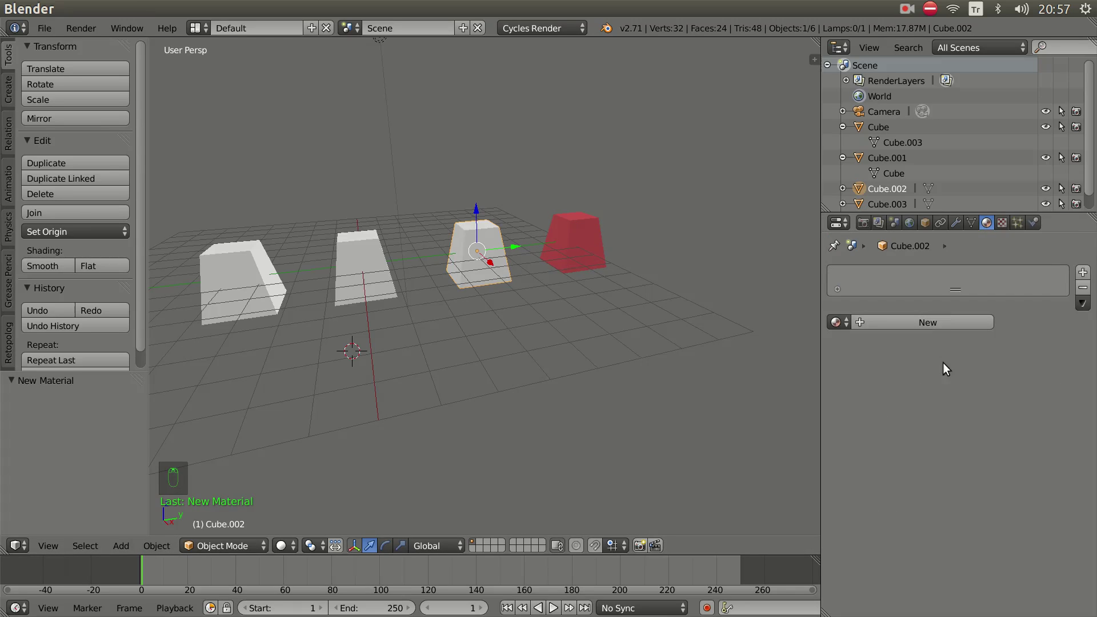
Link Cube.002 to the shared red Material.001, then select the rightmost cube
left_click_drag(950, 324, 983, 278)
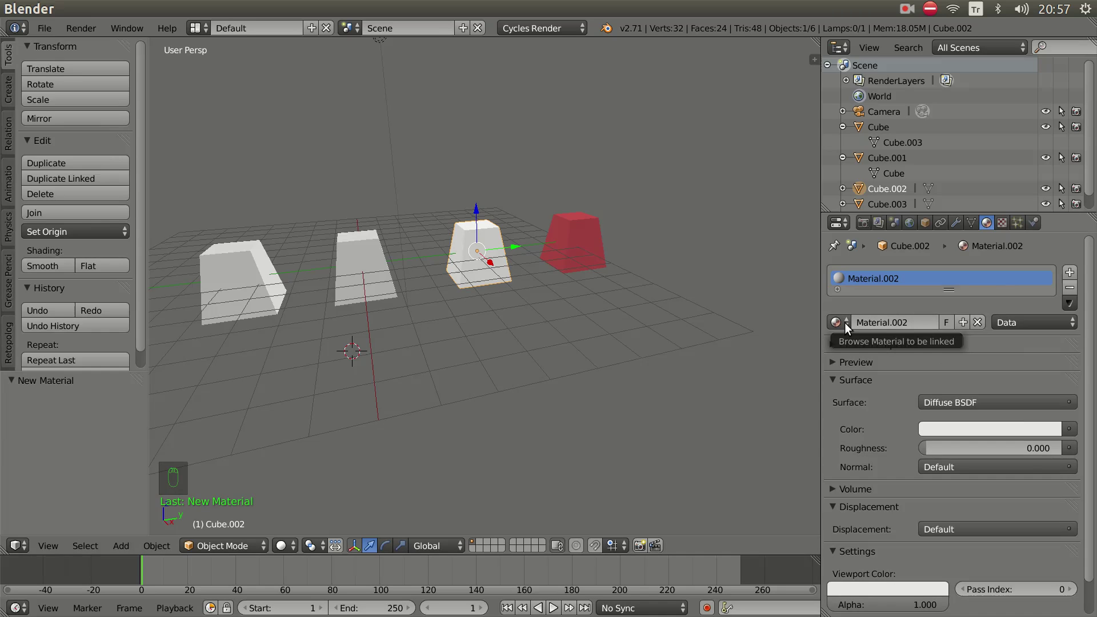
left_click_drag(847, 326, 862, 364)
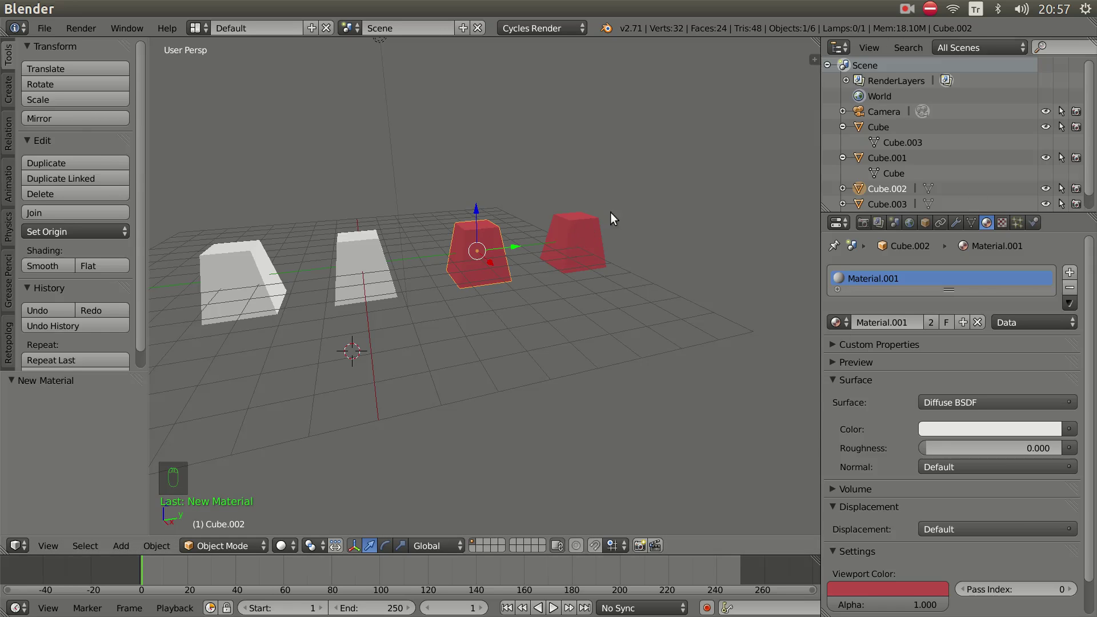
right_click(594, 240)
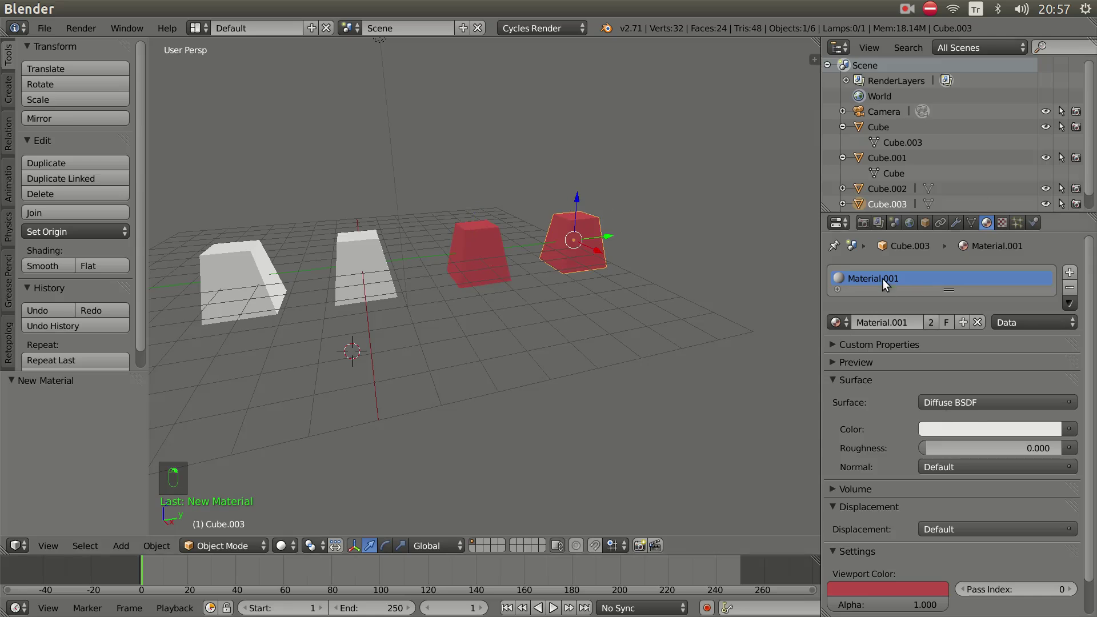
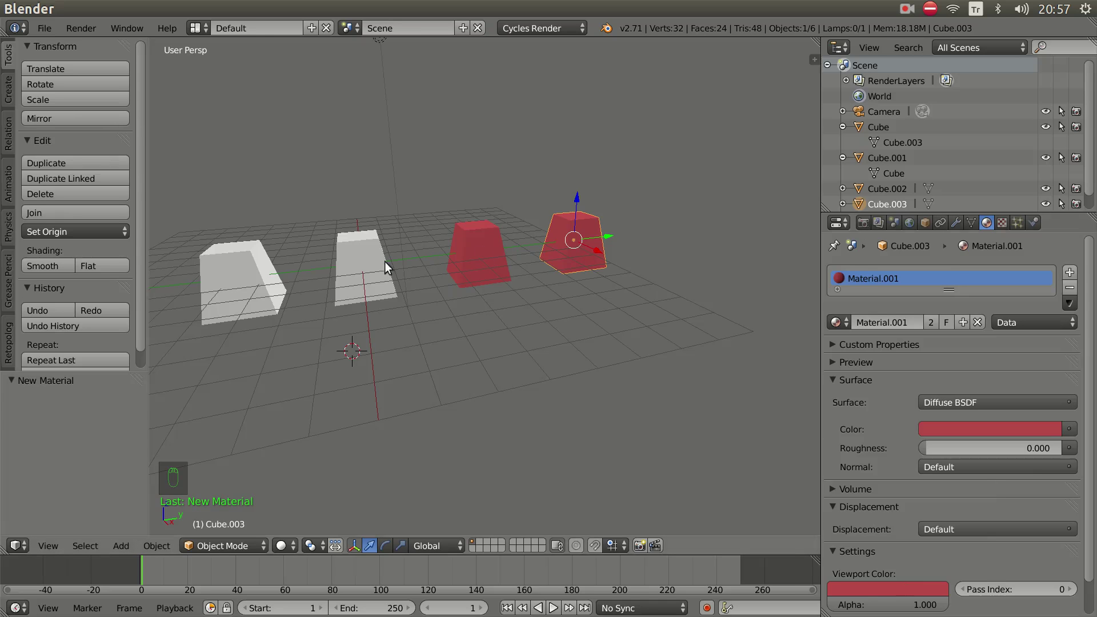
Give the other cubes their own material slots so only Cube.003 stays red
left_click_drag(452, 287, 892, 288)
left_click_drag(419, 255, 919, 346)
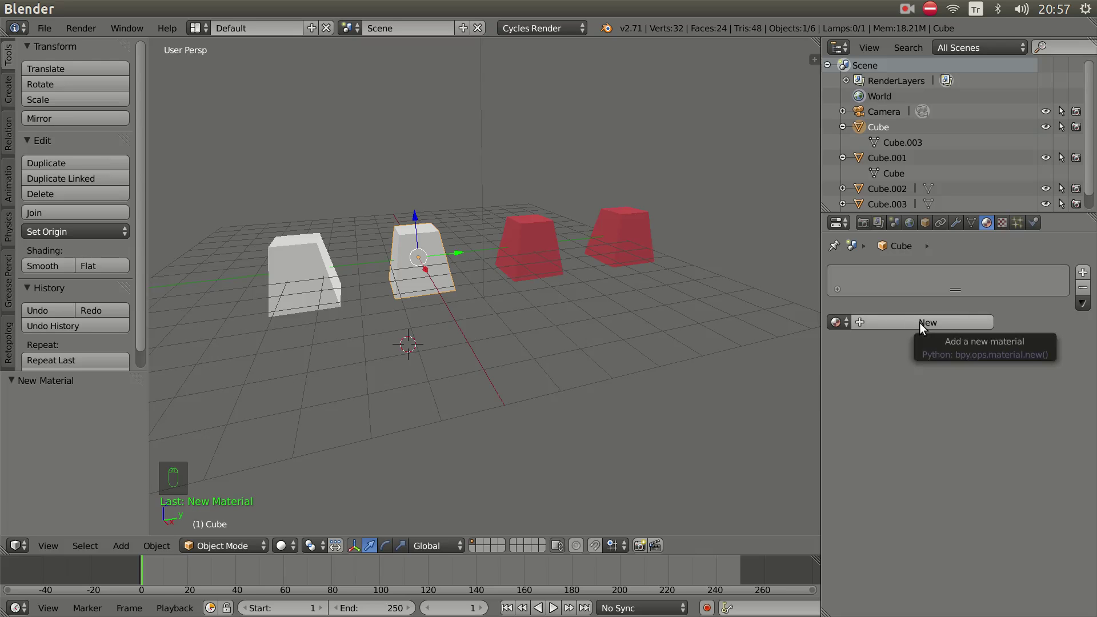
left_click_drag(1088, 277, 882, 287)
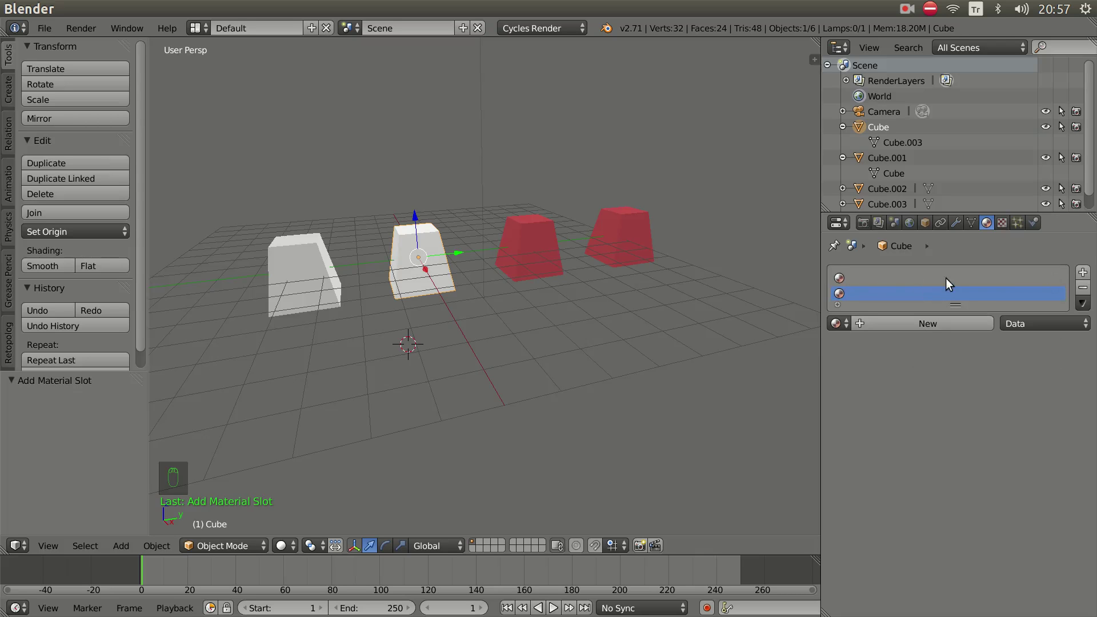
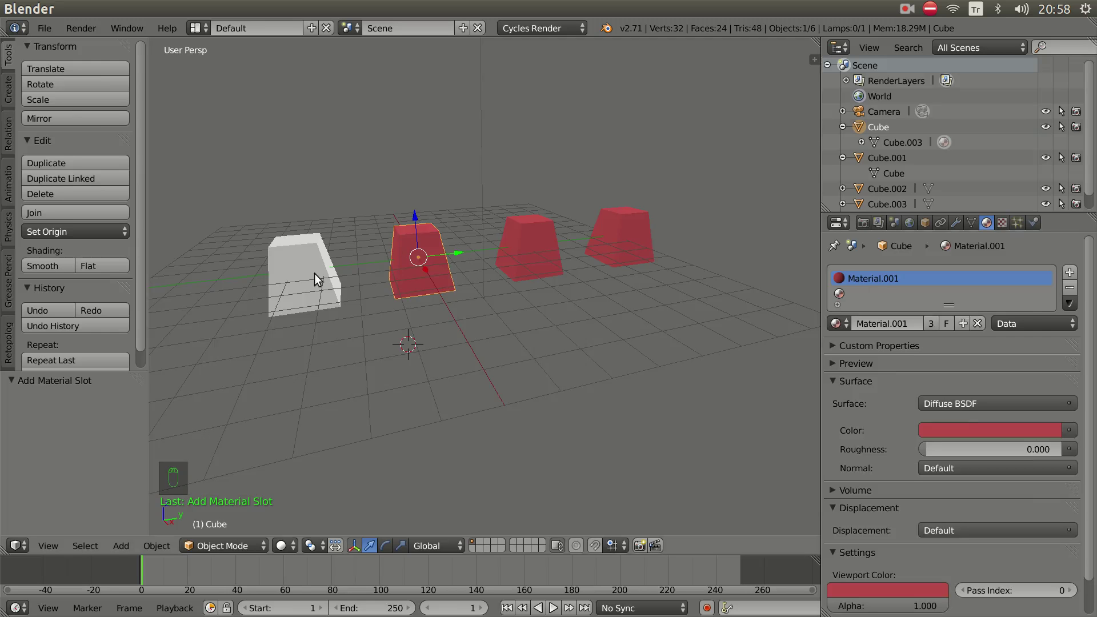
left_click_drag(513, 316, 1084, 276)
right_click(328, 292)
left_click_drag(1085, 275, 448, 305)
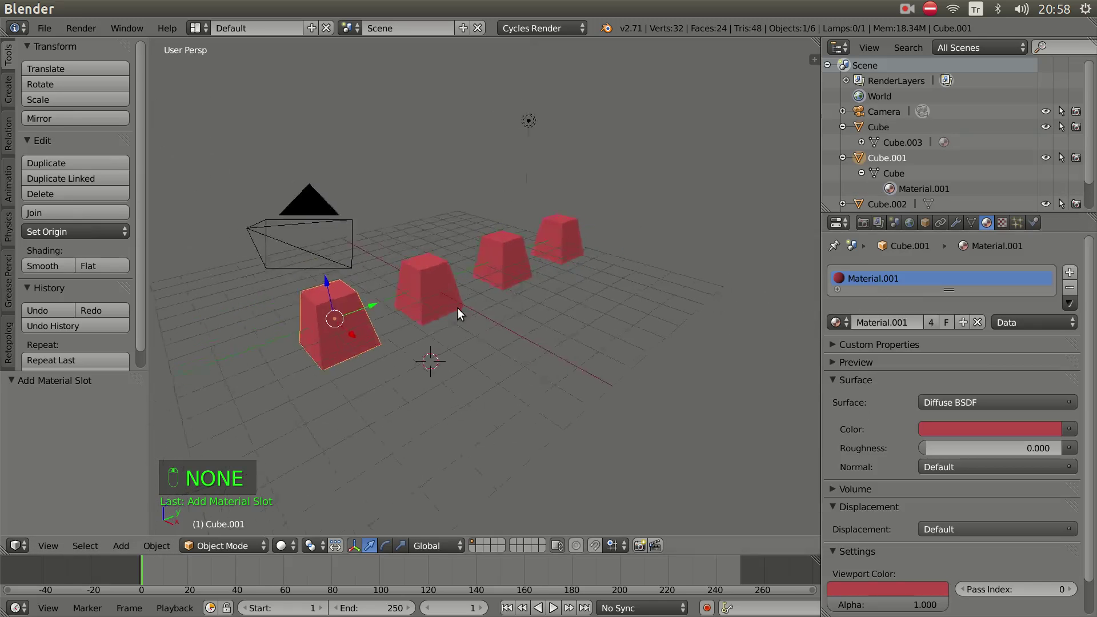
left_click_drag(470, 322, 475, 326)
Undo the recent material changes back to four cubes with one red cube
key("ctrl+z")
key("ctrl+z")
key("ctrl+z")
key("ctrl+z")
key("ctrl+z")
key("ctrl+z")
key("ctrl+z")
key("ctrl+z")
key("ctrl+z")
key("ctrl+z")
key("ctrl+z")
With the red cube active, link its material to all four selected cubes via Ctrl+L > Materials
left_click_drag(515, 332, 280, 294)
left_click_drag(280, 295, 552, 264)
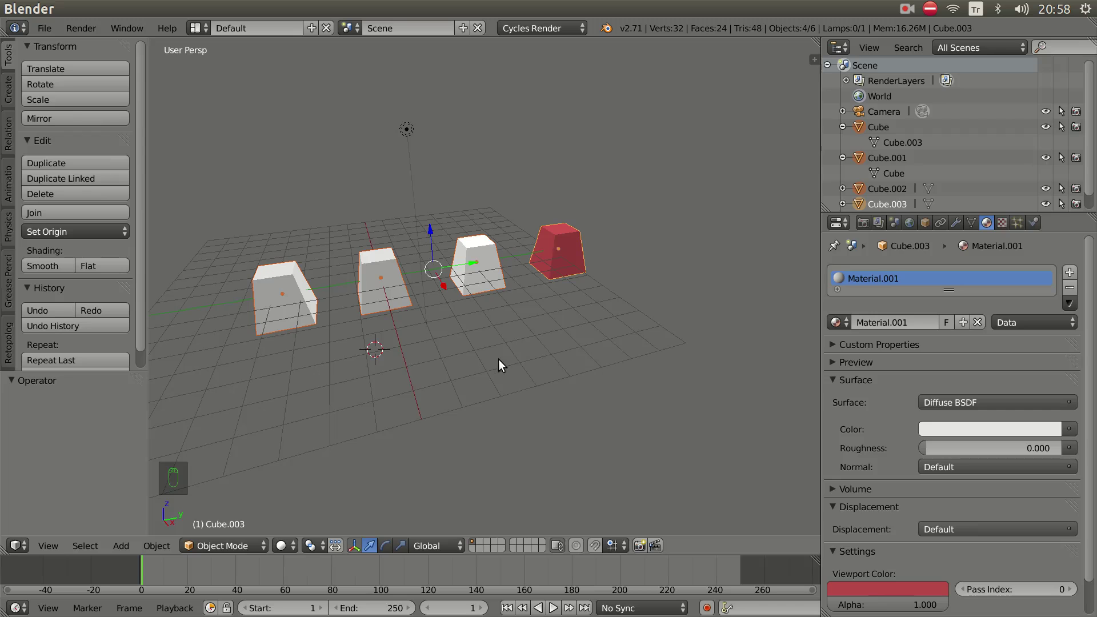
key("ctrl+l")
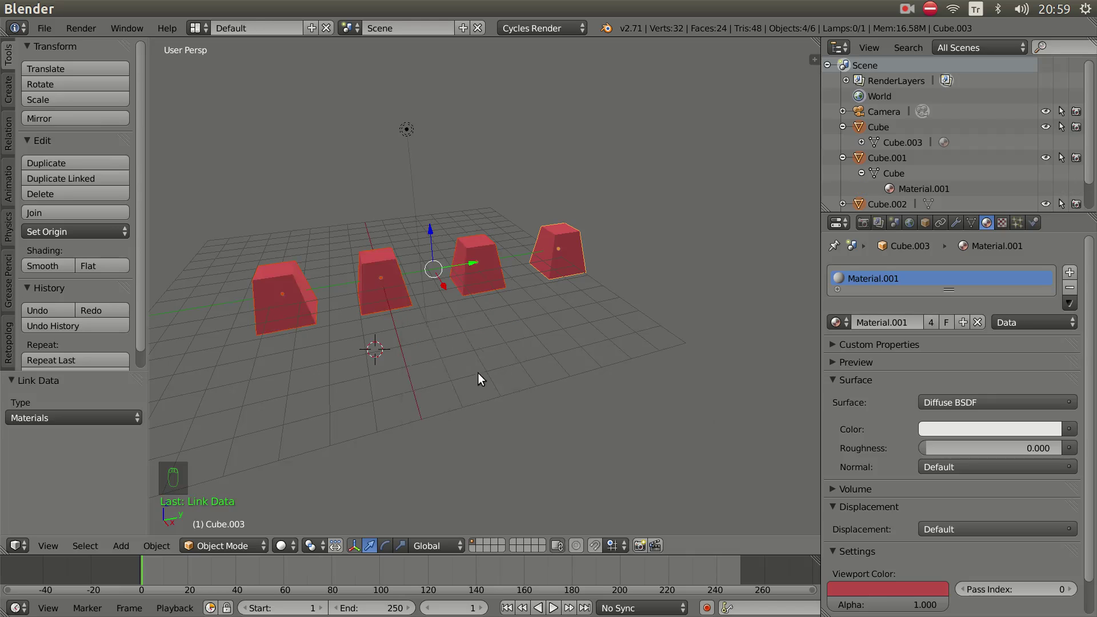
left_click_drag(459, 359, 325, 310)
left_click_drag(326, 311, 494, 338)
Delete the three extra cubes and snap the 3D cursor back to the centre
key("x")
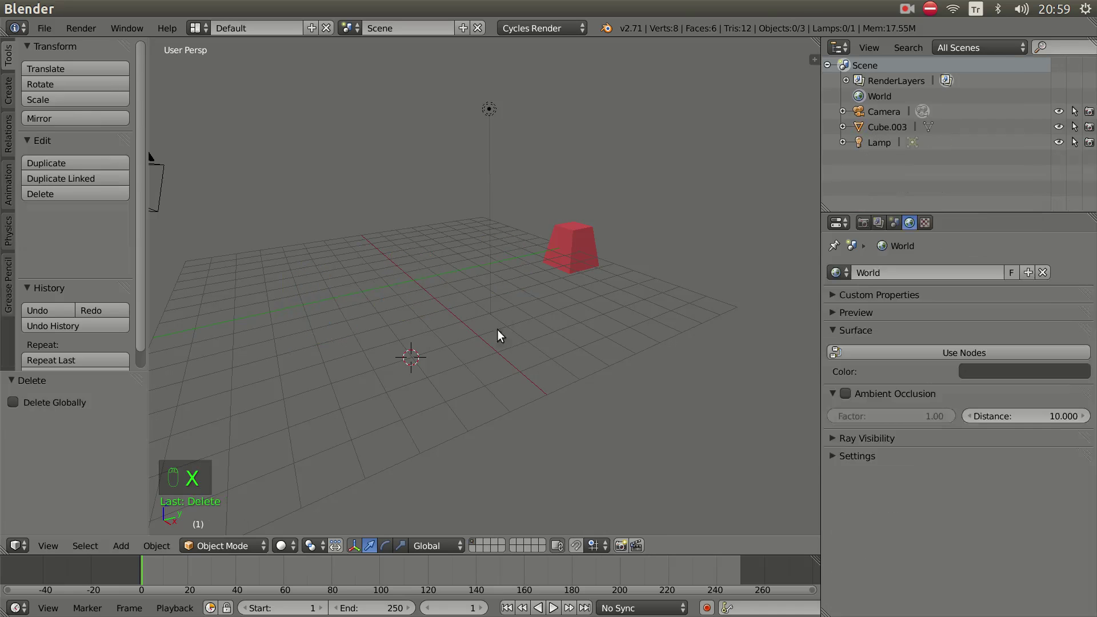
right_click(572, 265)
left_click_drag(633, 228, 529, 304)
middle_click(529, 303)
key("shift+s")
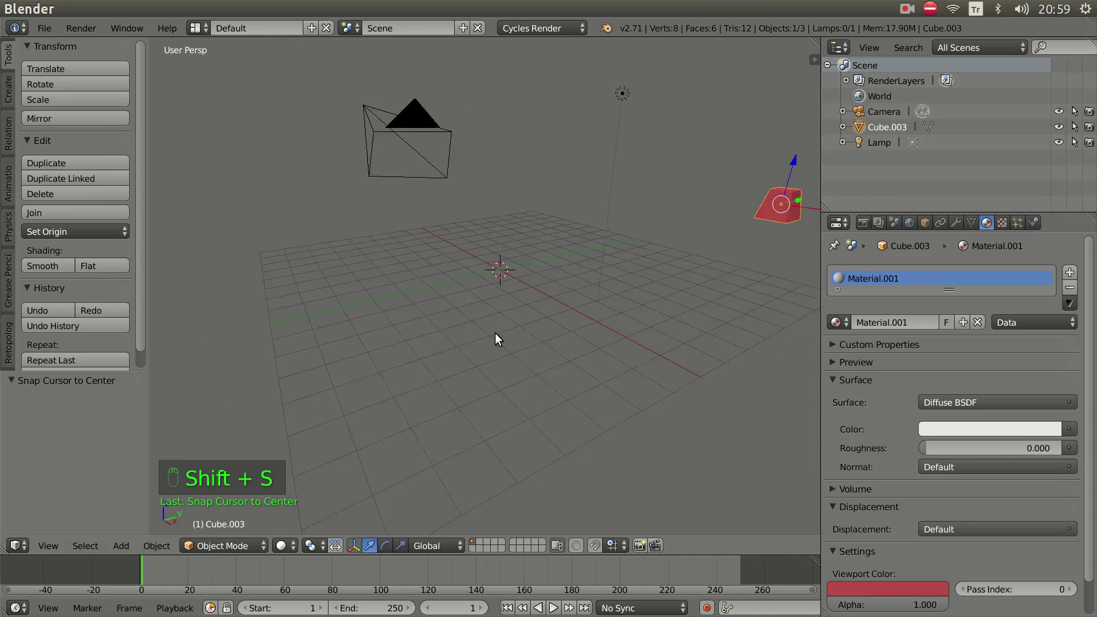
Add a plane at the origin, scale it by 8, and apply its scale
key("shift+a")
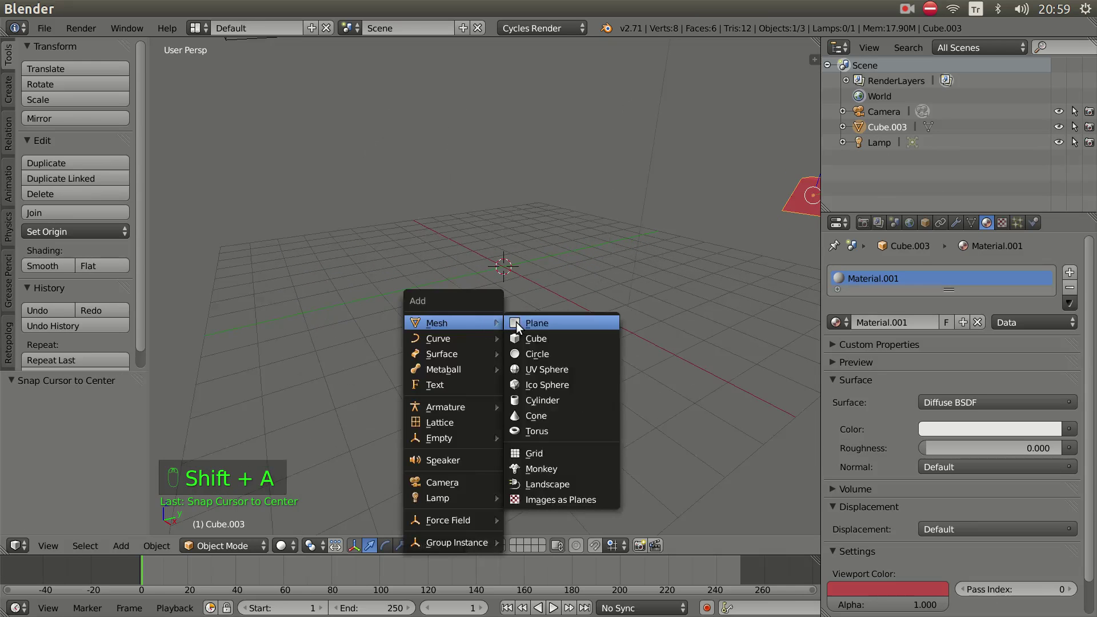
key("s")
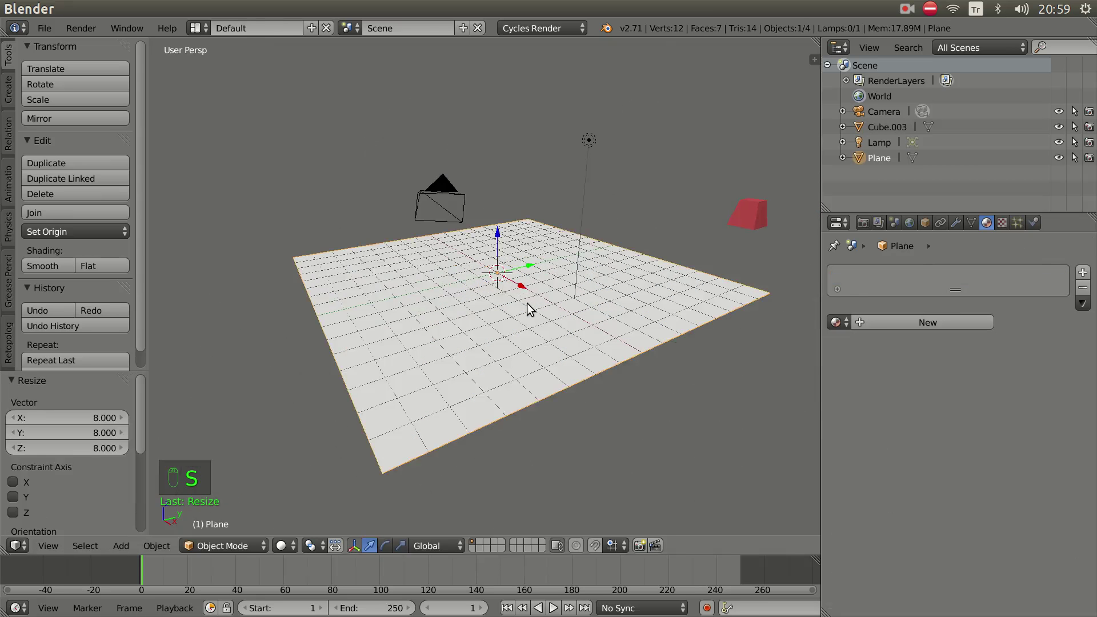
left_click_drag(519, 343, 549, 371)
key("ctrl+a")
middle_click(549, 370)
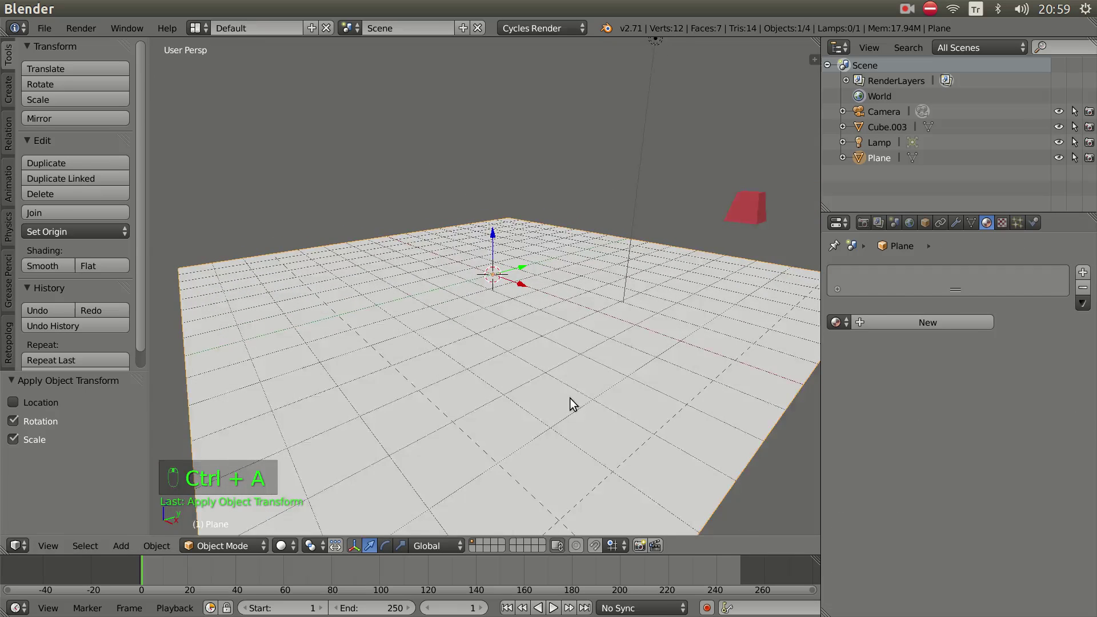
Add a particle system to the plane and set its type to Hair
left_click_drag(554, 391, 919, 346)
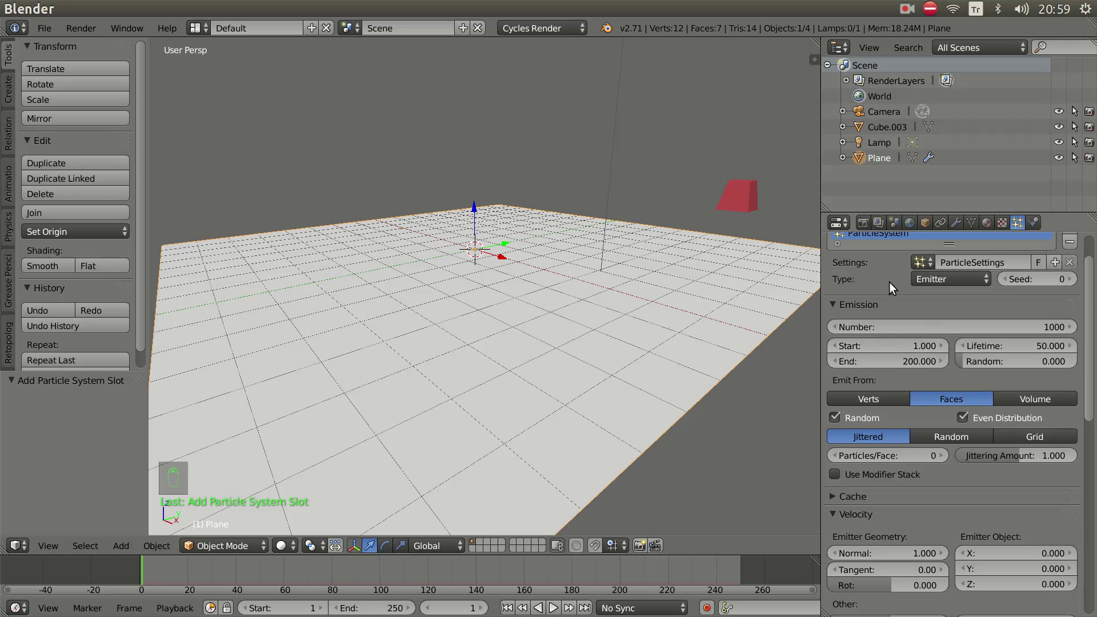
left_click_drag(935, 281, 717, 283)
key("KP_0")
left_click_drag(688, 300, 680, 311)
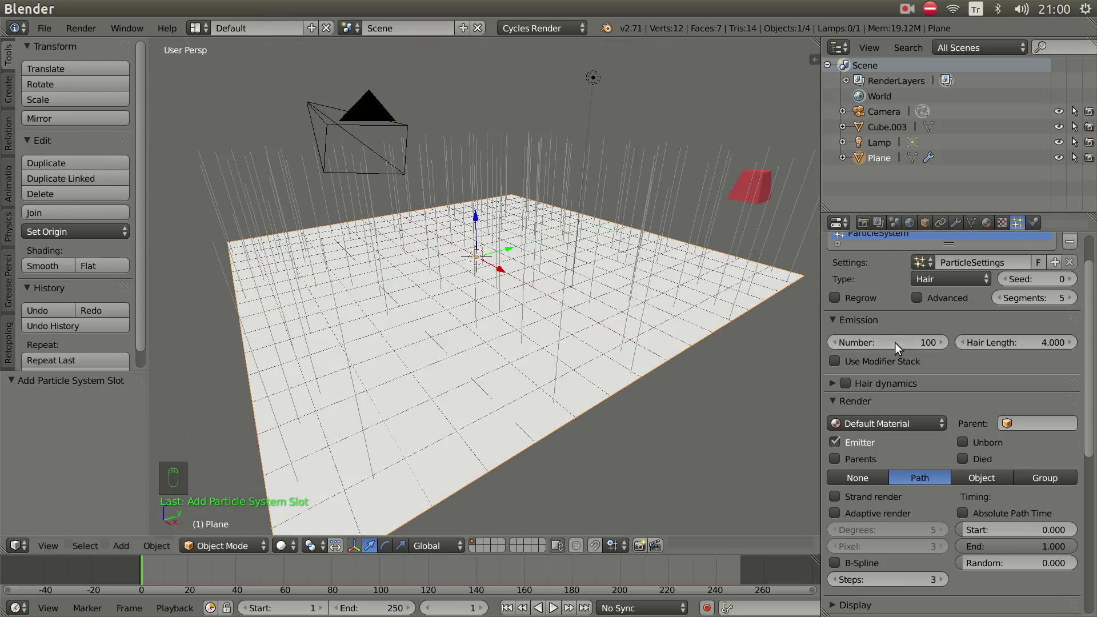
Set the hair system to 100 strands with render mode Object
left_click_drag(738, 183, 522, 219)
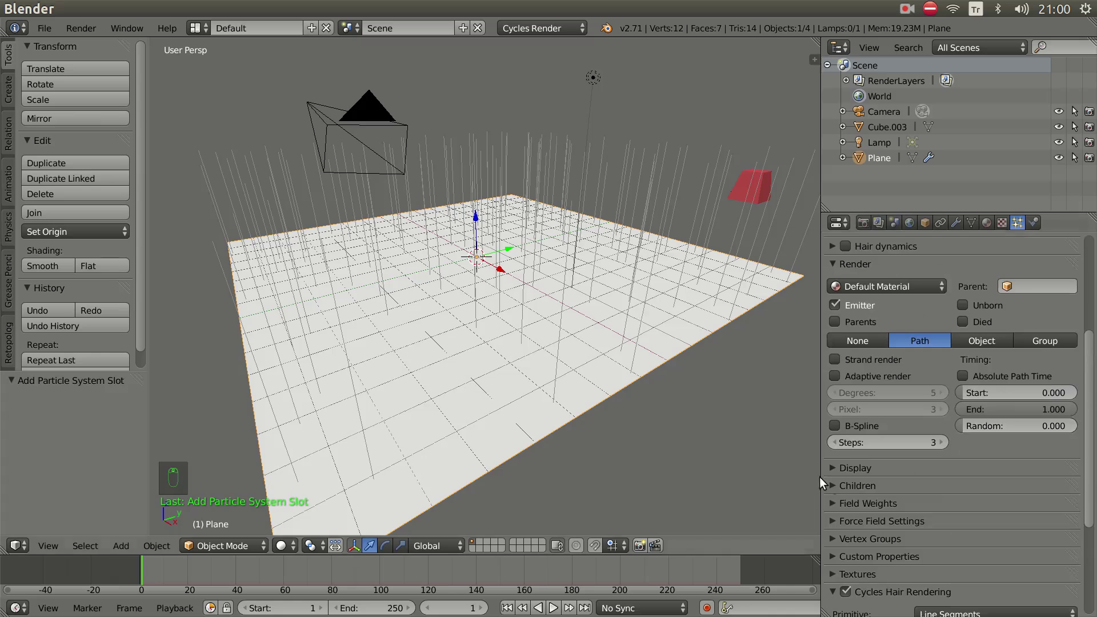
left_click_drag(836, 487, 920, 42)
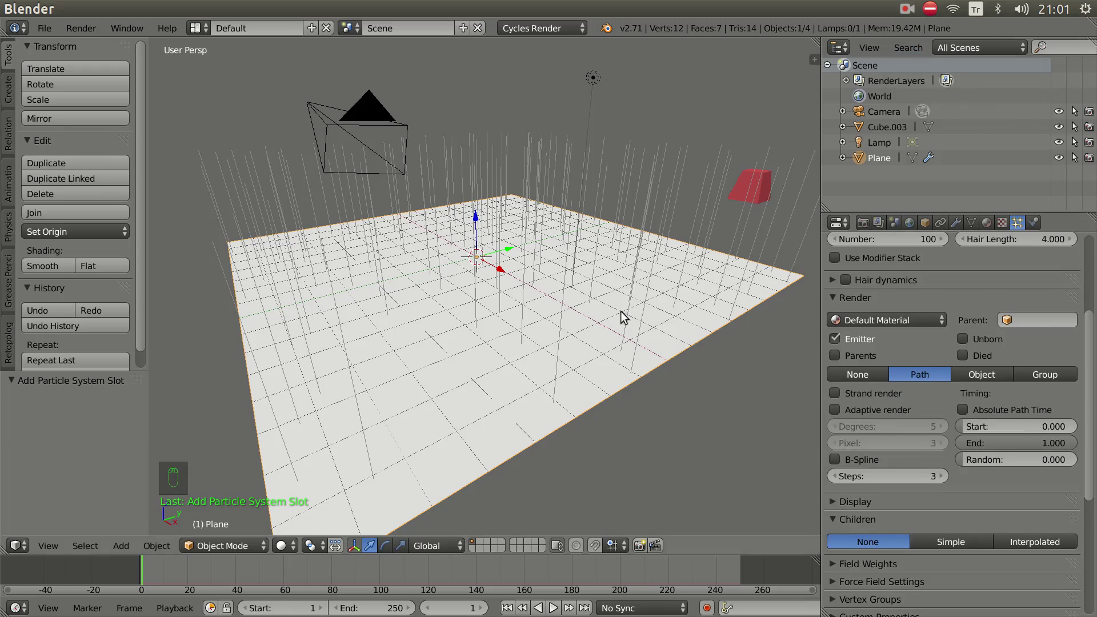
left_click_drag(673, 354, 671, 338)
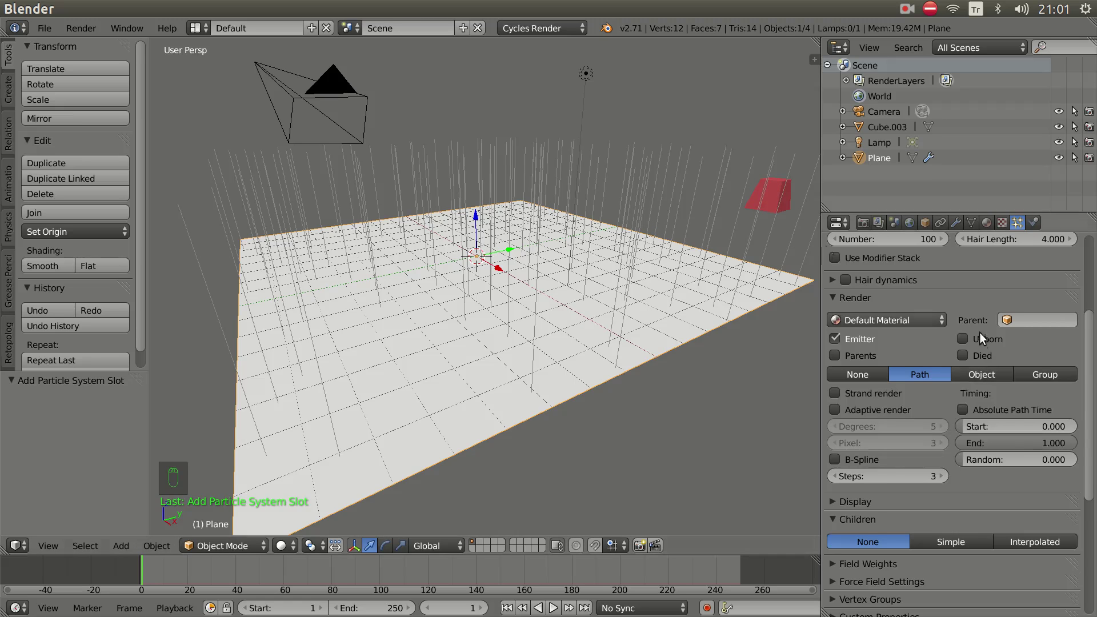
Set Dupli Object to Cube.003 and enable particle rotation for the scattered copies
left_click_drag(987, 379, 976, 436)
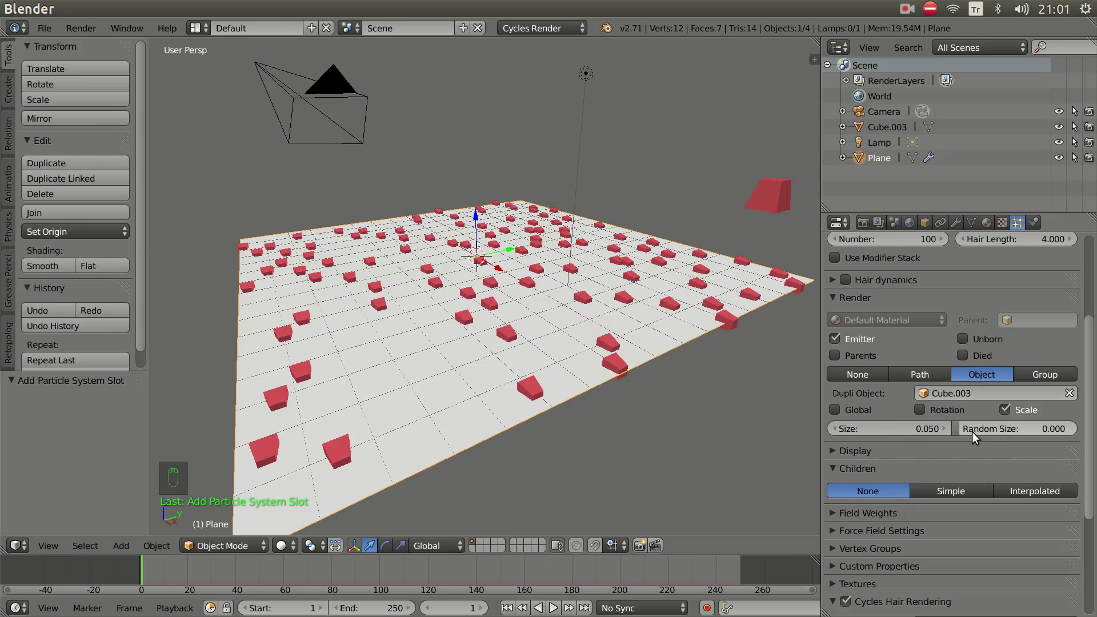
left_click_drag(652, 353, 667, 346)
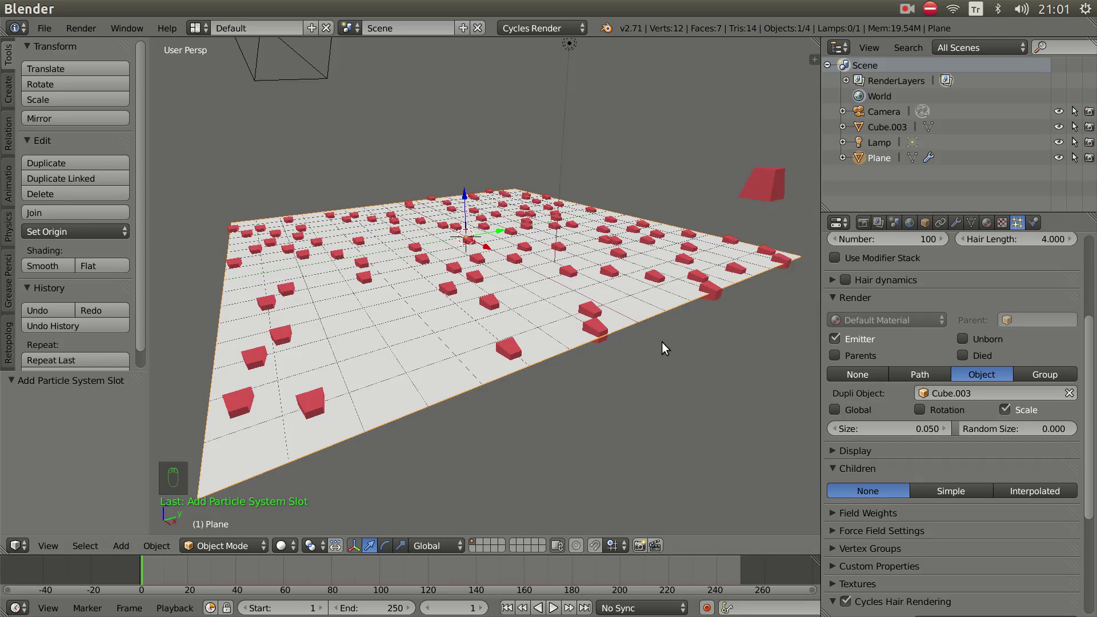
left_click_drag(667, 346, 927, 416)
left_click_drag(926, 416, 870, 175)
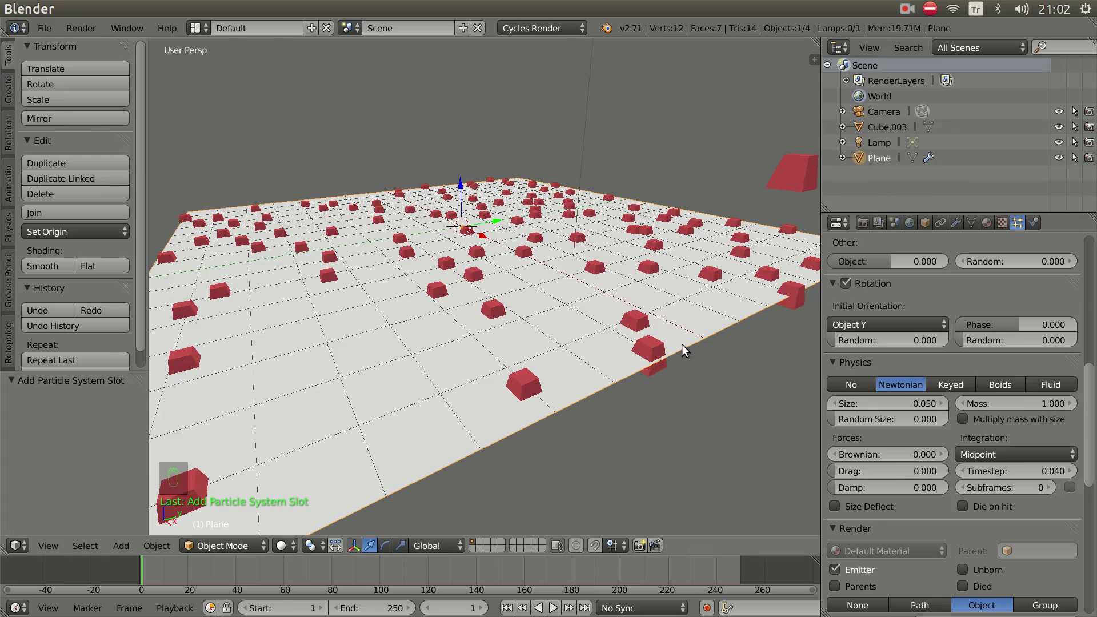
left_click_drag(753, 377, 699, 367)
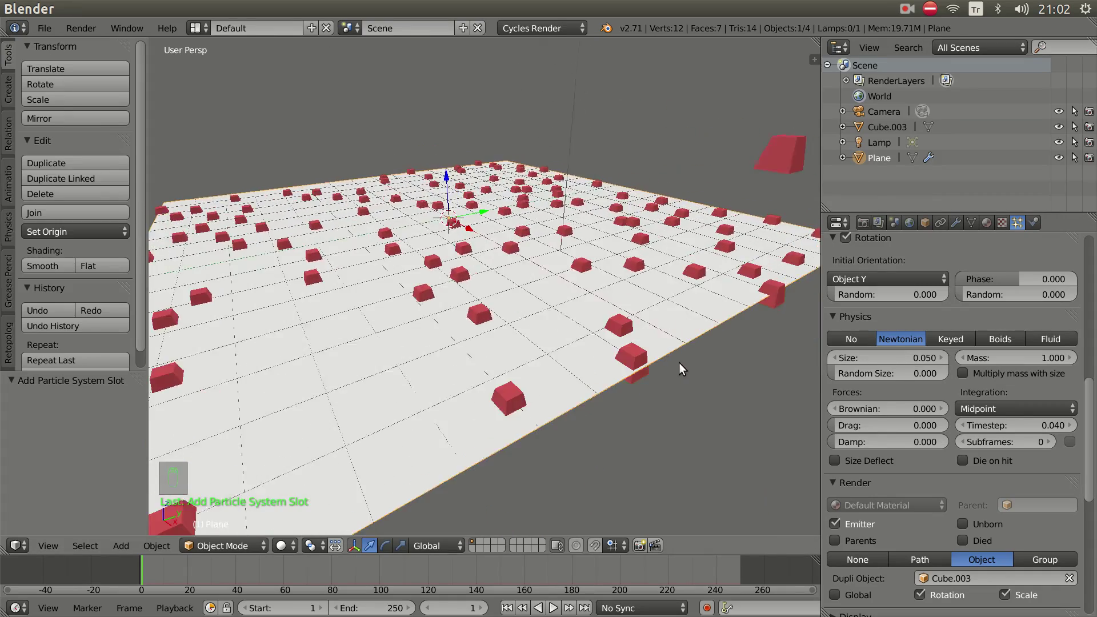
Make the 100 particle cubes real objects with Shift+Ctrl+A while inspecting the scatter
middle_click(676, 365)
middle_click(691, 368)
left_click_drag(673, 377, 645, 385)
scroll("up", 3)
scroll("up", 3)
left_click_drag(661, 385, 708, 347)
scroll("up", 3)
middle_click(704, 368)
left_click_drag(711, 351, 714, 328)
left_click_drag(716, 340, 753, 347)
middle_click(718, 339)
left_click_drag(728, 372, 960, 227)
left_click_drag(961, 226, 503, 372)
Move the emitter plane up away from the cubes and delete it
right_click(473, 370)
key("g")
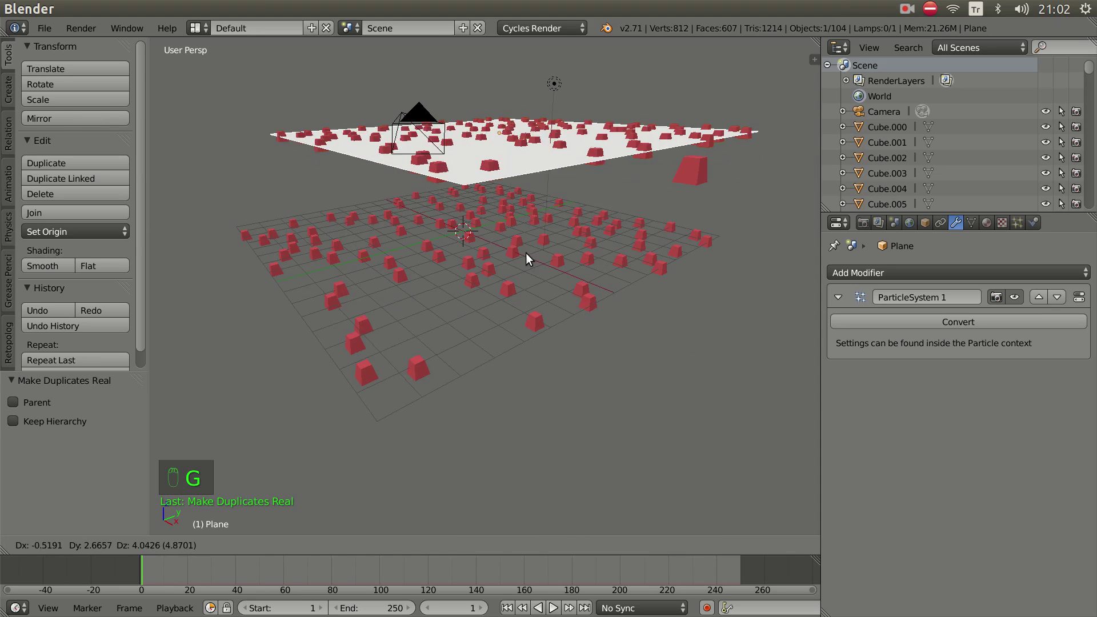
key("x")
left_click_drag(583, 277, 514, 313)
Add a fresh plane at the scene centre beneath the scattered cubes
right_click(514, 313)
left_click_drag(522, 334, 479, 287)
key("shift+a")
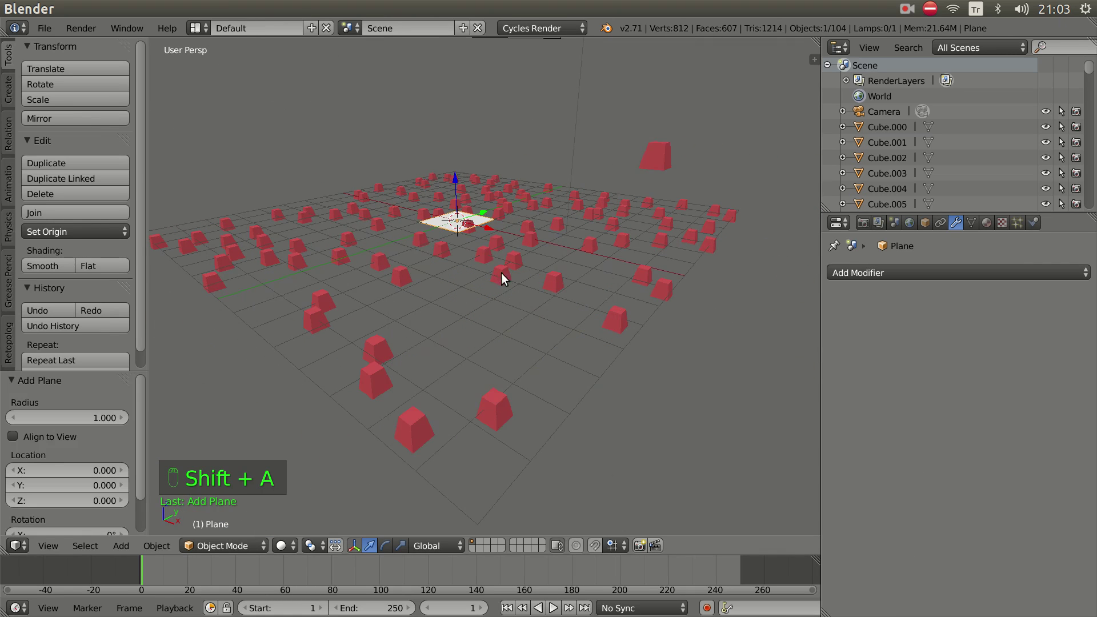
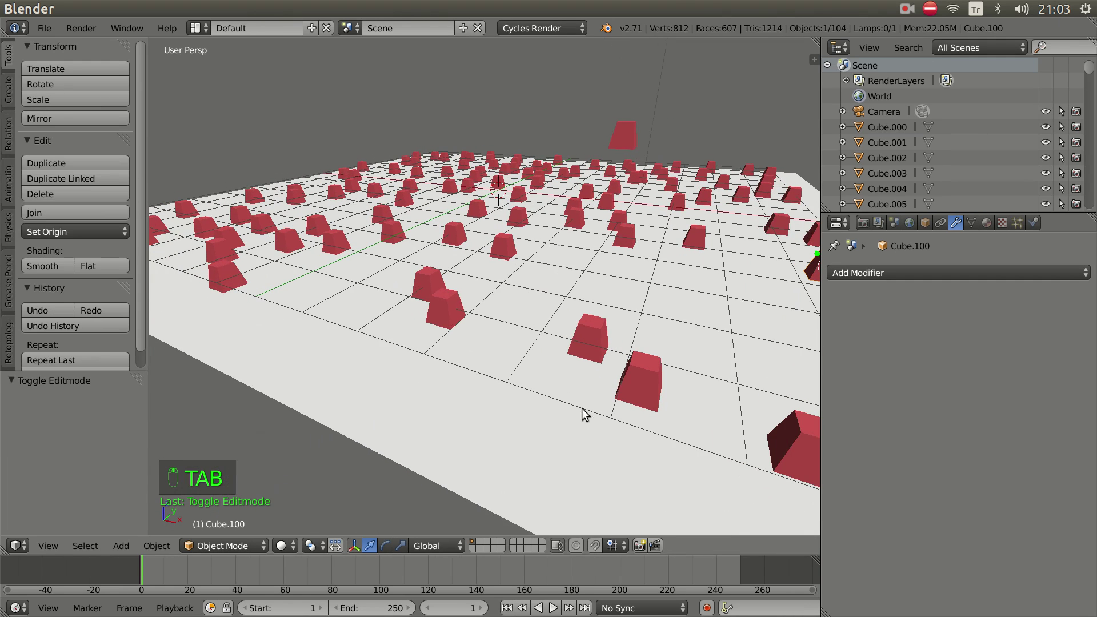
right_click(455, 324)
key("Tab")
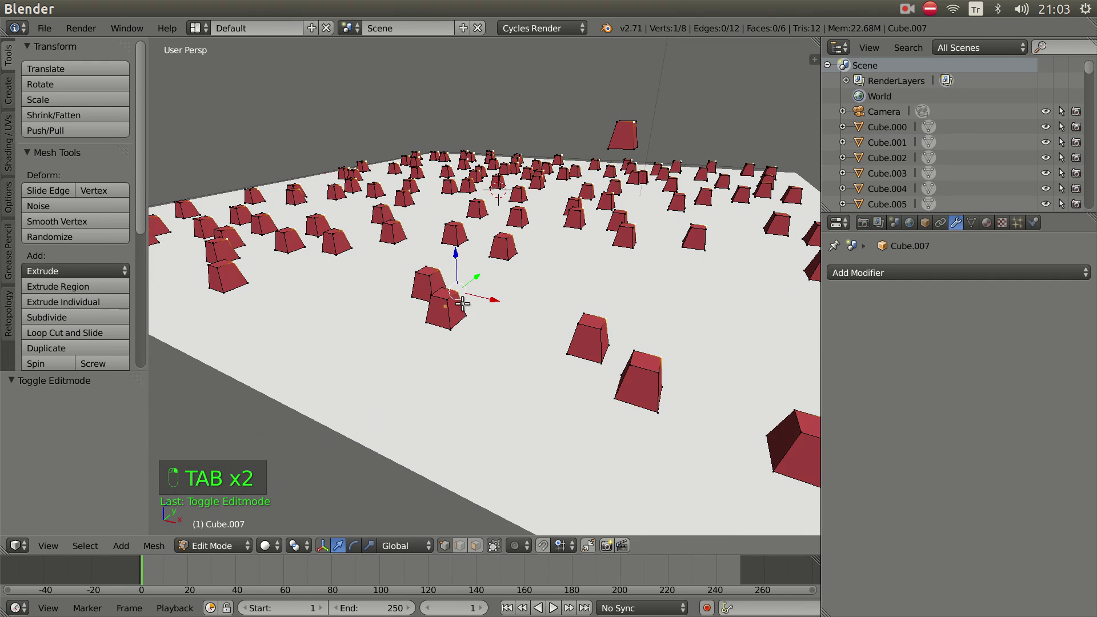
key("g")
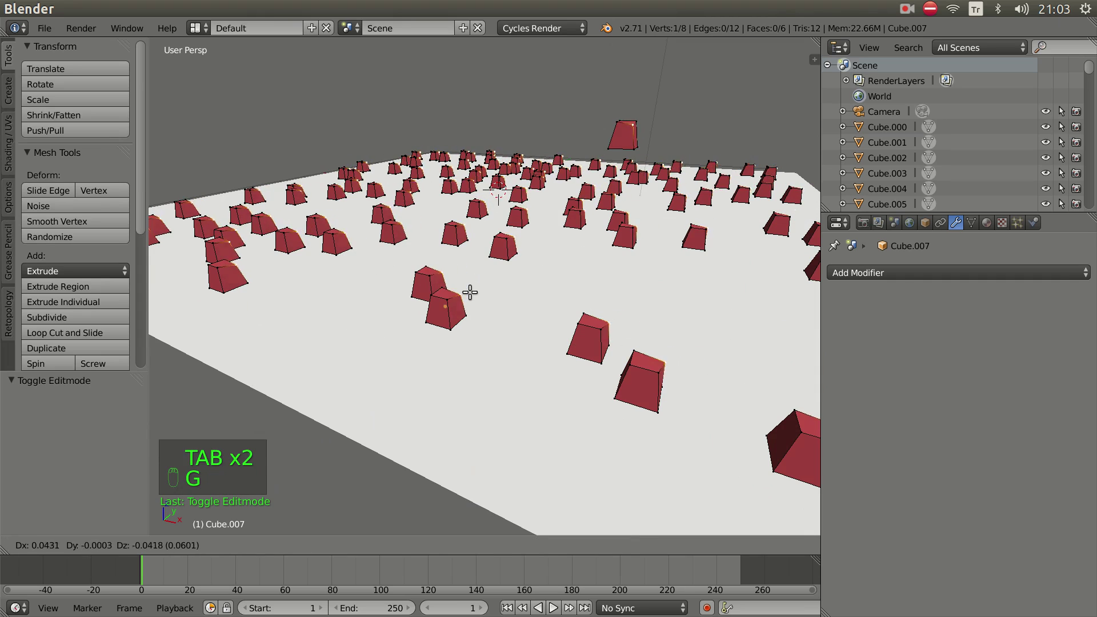
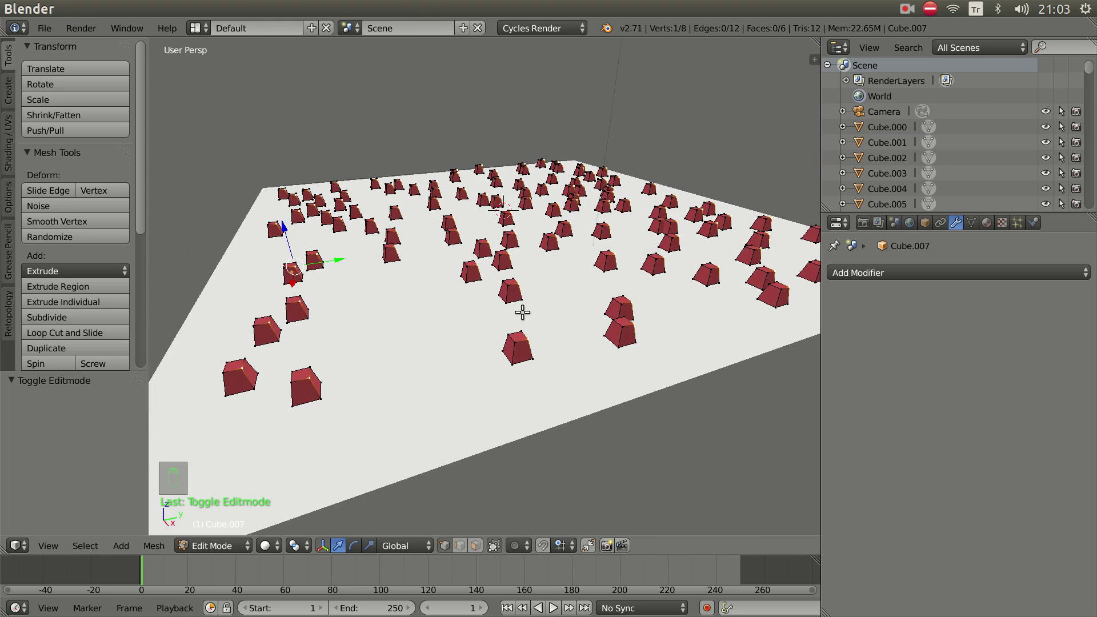
key("Tab")
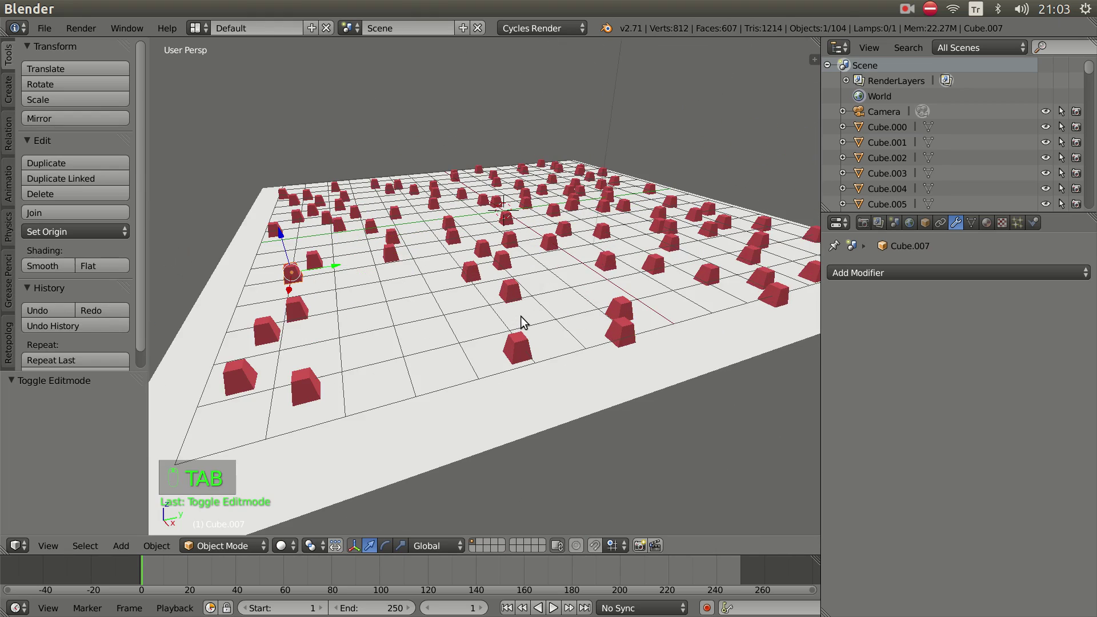
left_click_drag(572, 337, 568, 335)
left_click_drag(571, 334, 558, 295)
key("a")
key("a")
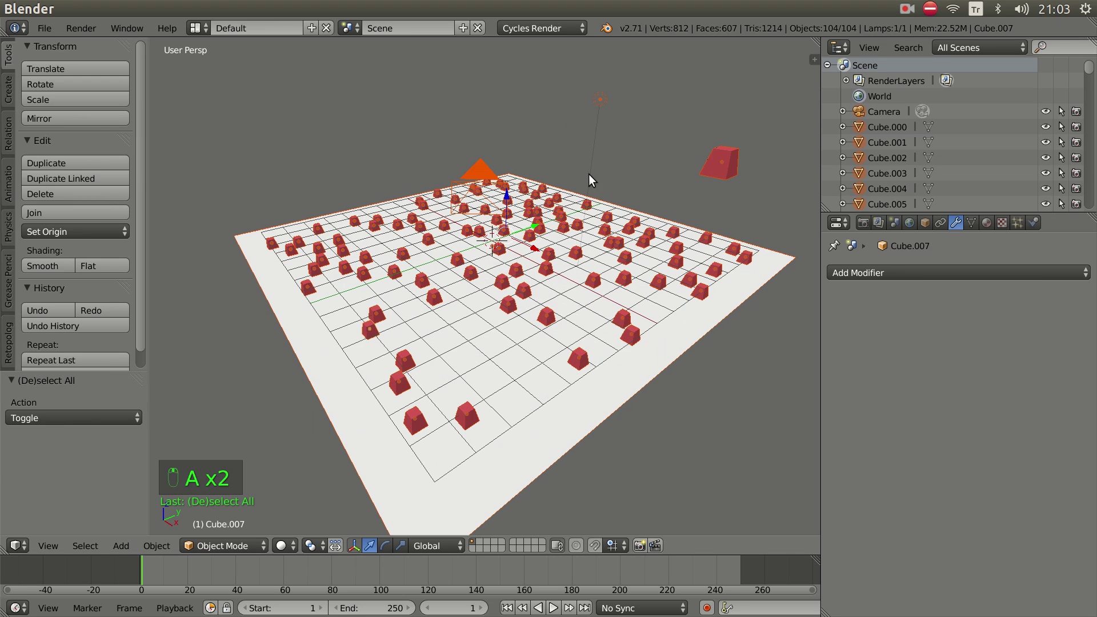
left_click_drag(609, 161, 606, 104)
right_click(606, 105)
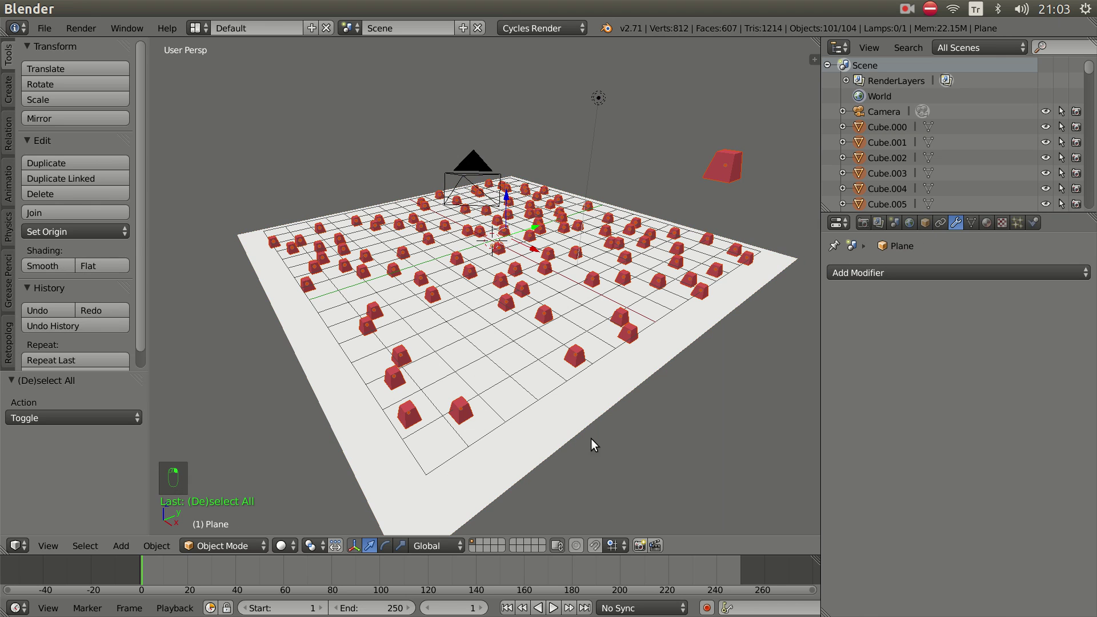
middle_click(671, 383)
left_click_drag(615, 384, 616, 317)
left_click_drag(607, 340, 659, 182)
right_click(658, 182)
left_click_drag(652, 284, 567, 318)
right_click(650, 279)
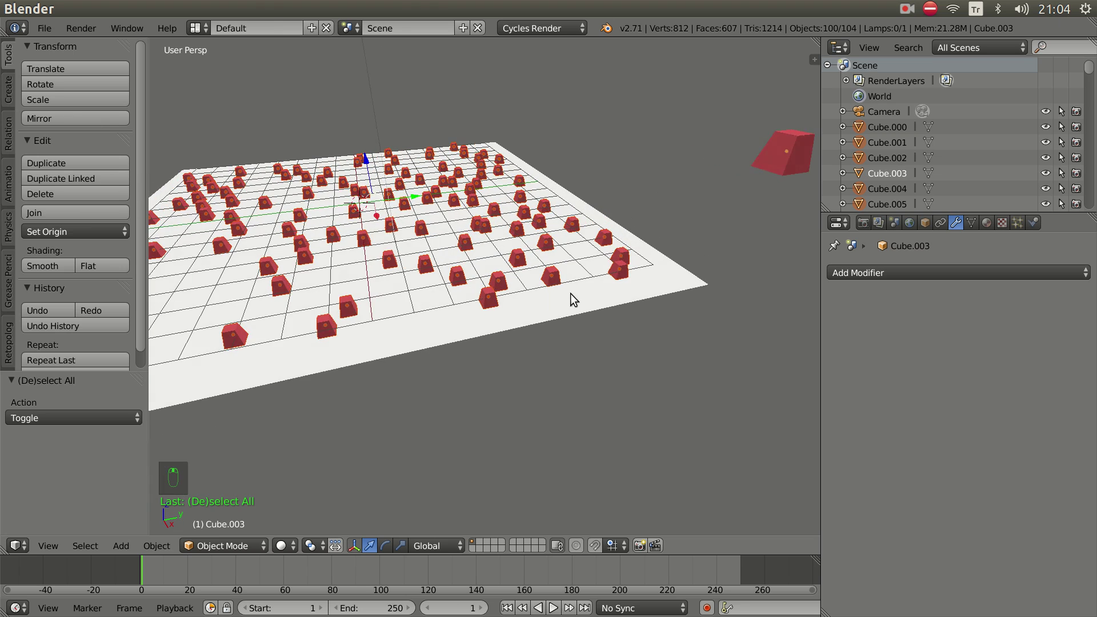
middle_click(537, 313)
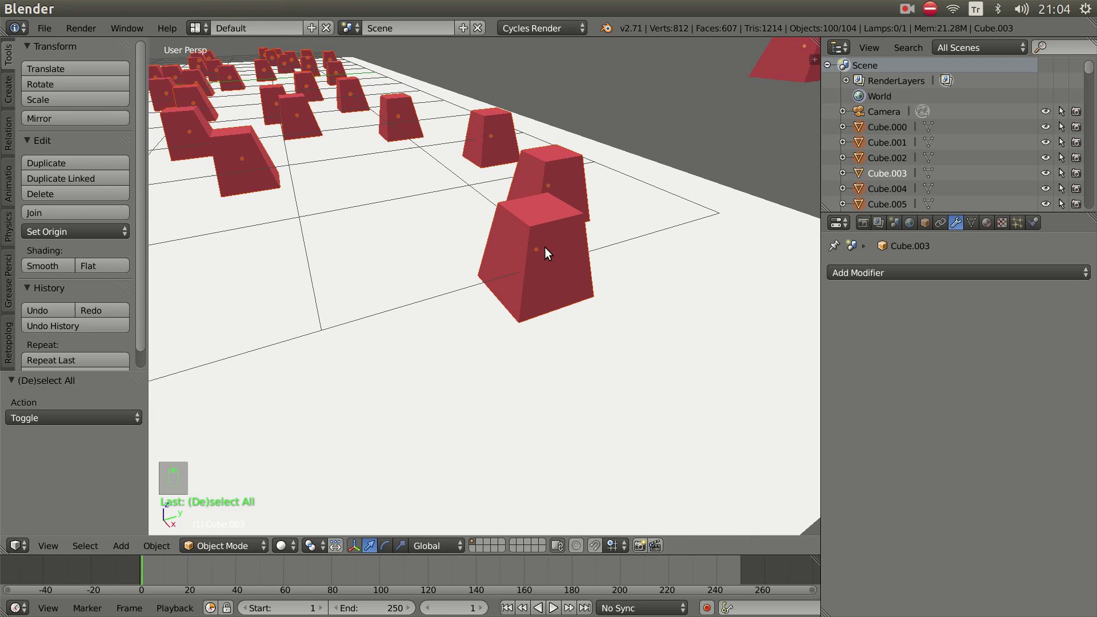
right_click(559, 262)
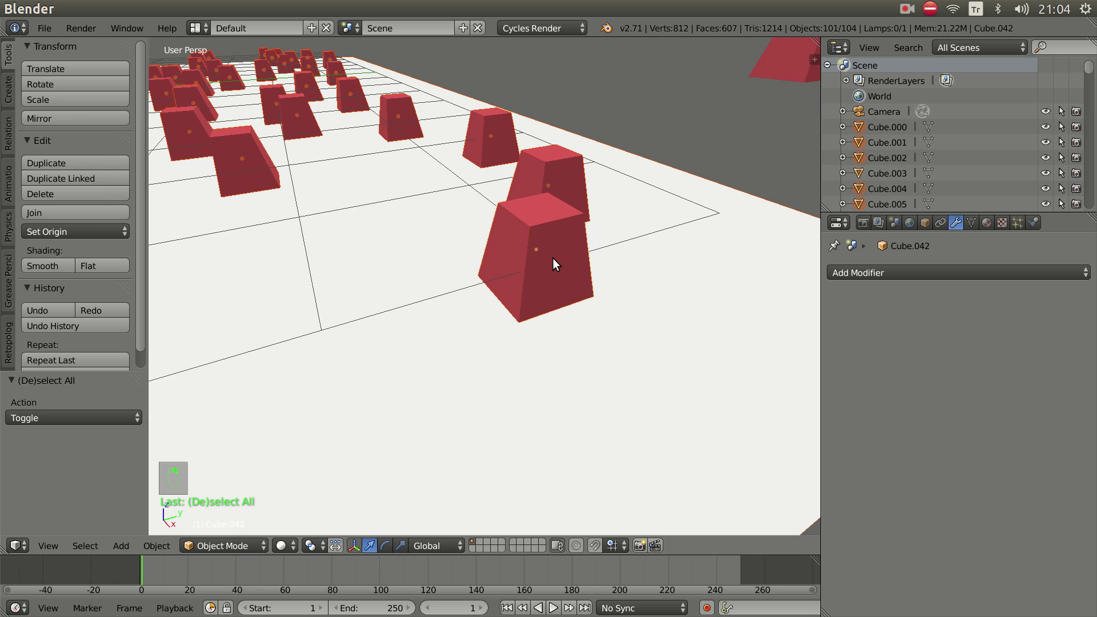
middle_click(570, 277)
middle_click(587, 268)
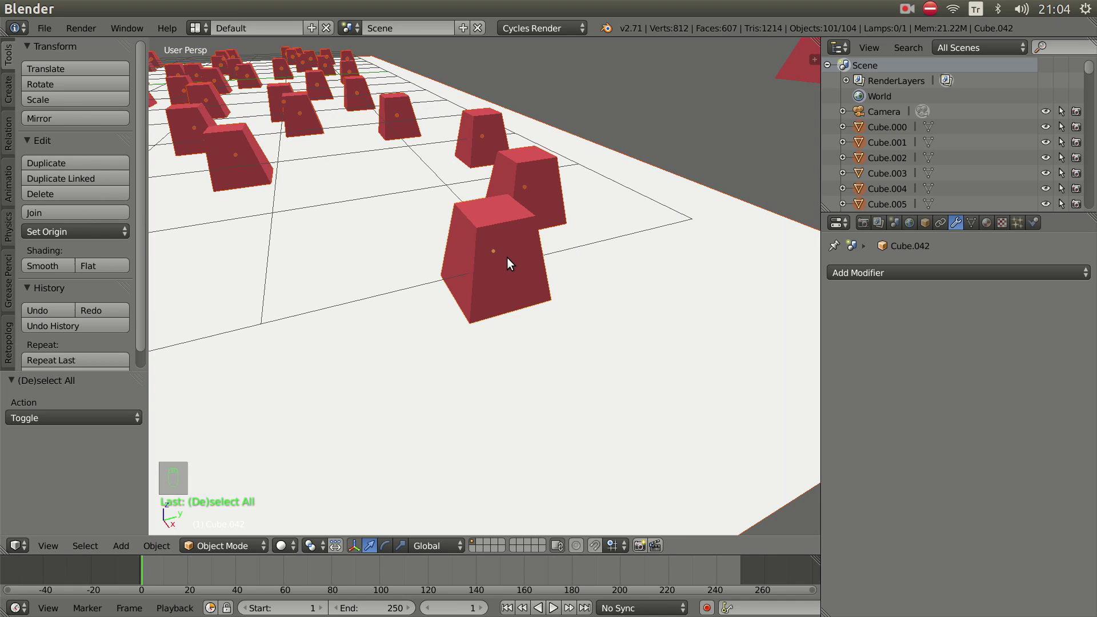
Zoom to the chosen cube and search for Make Single User
left_click_drag(532, 250, 497, 293)
key("space")
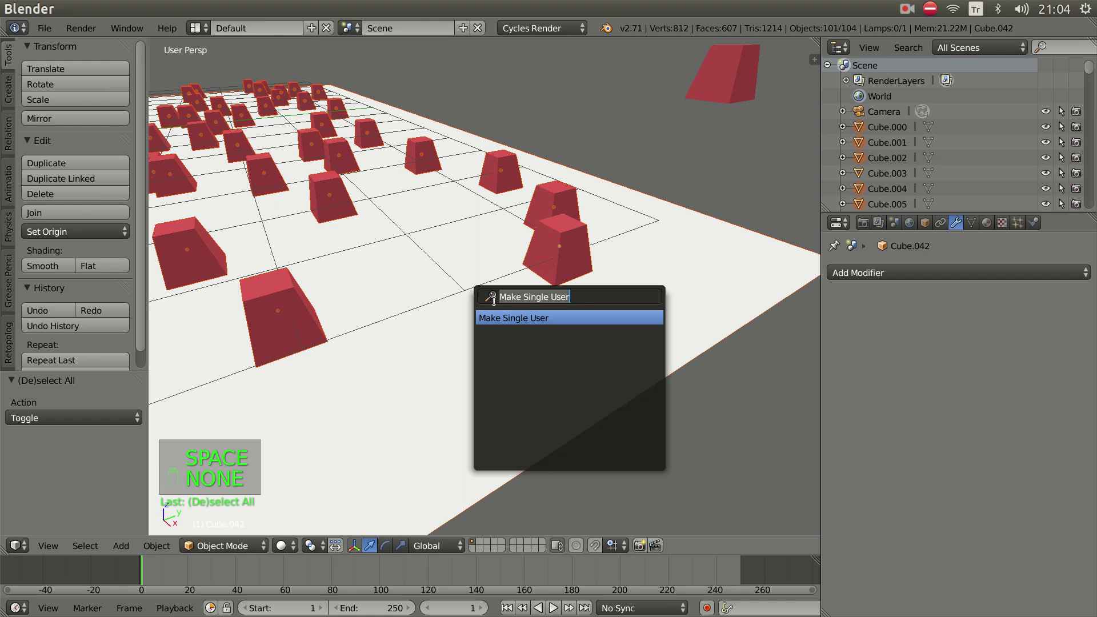
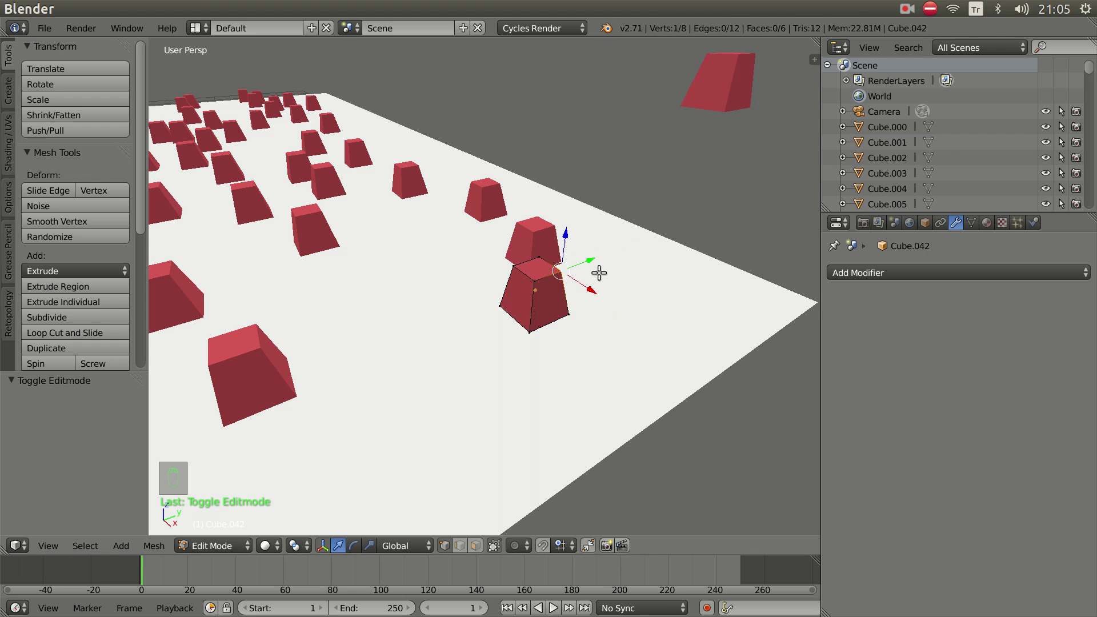
Return to Object Mode and show the Material tab with Material.001's 101 users
key("Tab")
middle_click(499, 324)
left_click_drag(553, 315, 493, 334)
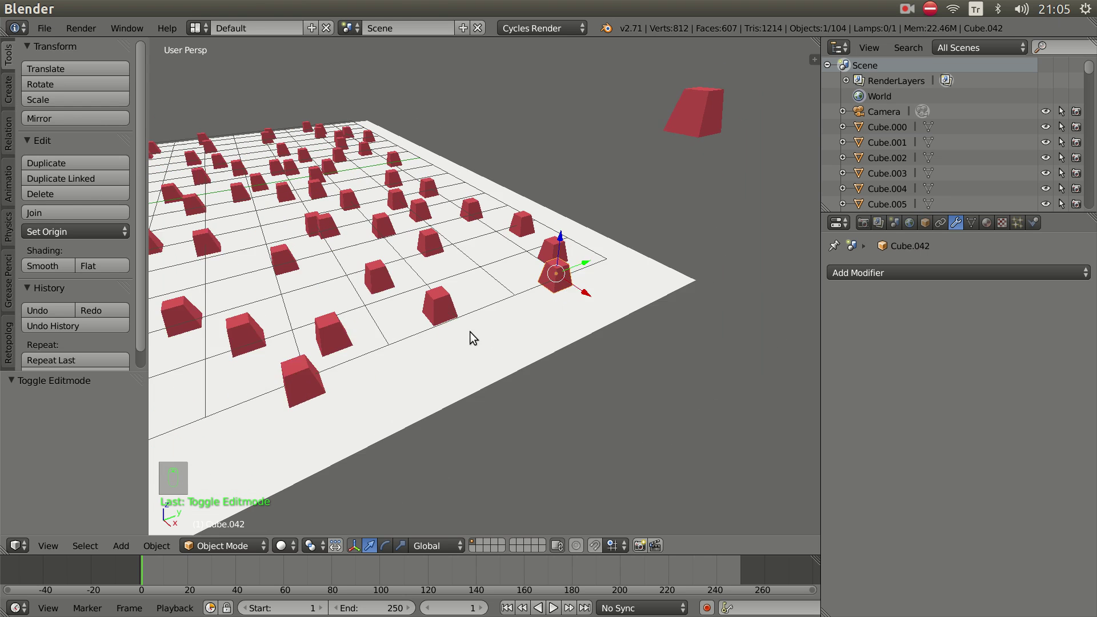
left_click_drag(536, 335, 499, 336)
left_click_drag(501, 328, 993, 232)
left_click_drag(993, 232, 842, 496)
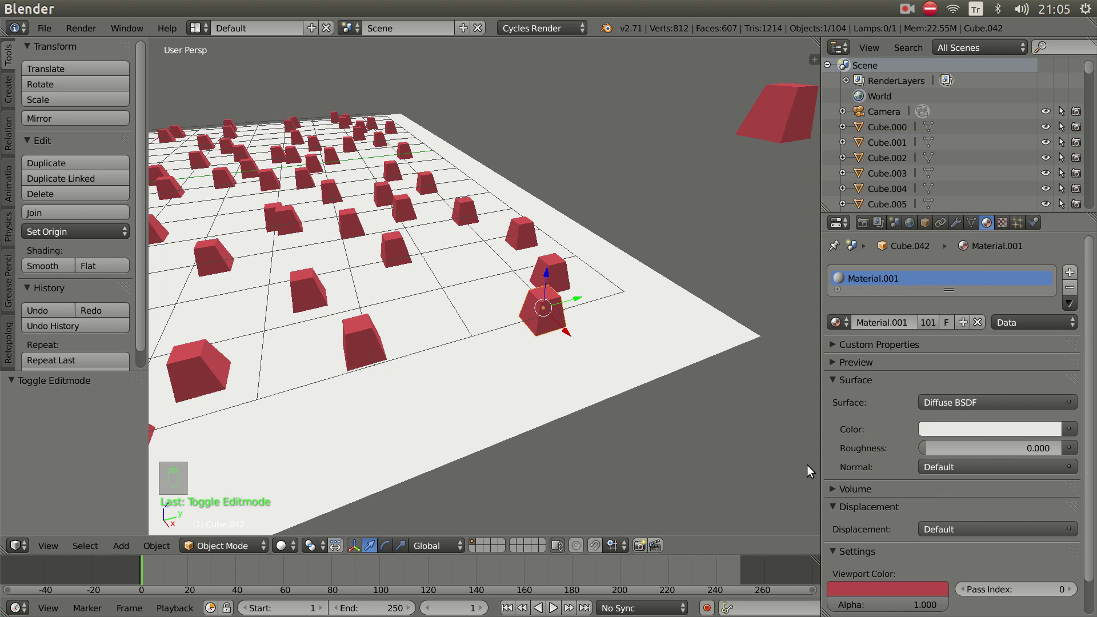
left_click_drag(527, 359, 573, 345)
left_click_drag(570, 344, 584, 322)
left_click_drag(582, 324, 577, 340)
left_click_drag(583, 325, 574, 324)
left_click_drag(567, 332, 546, 314)
Select all objects in the scene with A and orbit around the plane
key("a")
key("a")
middle_click(480, 288)
left_click_drag(431, 237, 433, 163)
left_click_drag(433, 164, 555, 323)
left_click_drag(555, 323, 666, 269)
left_click_drag(666, 270, 533, 374)
left_click_drag(672, 334, 537, 375)
left_click_drag(532, 375, 539, 365)
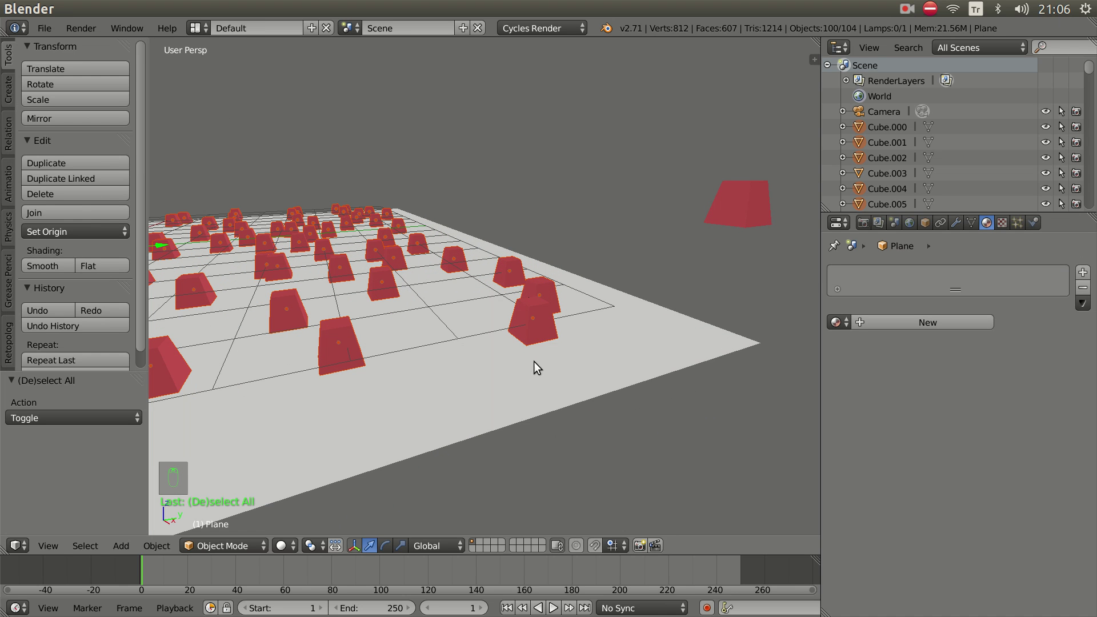
Make the selected cube single-user including Materials, so Cube.042 gets its own Material.061
key("space")
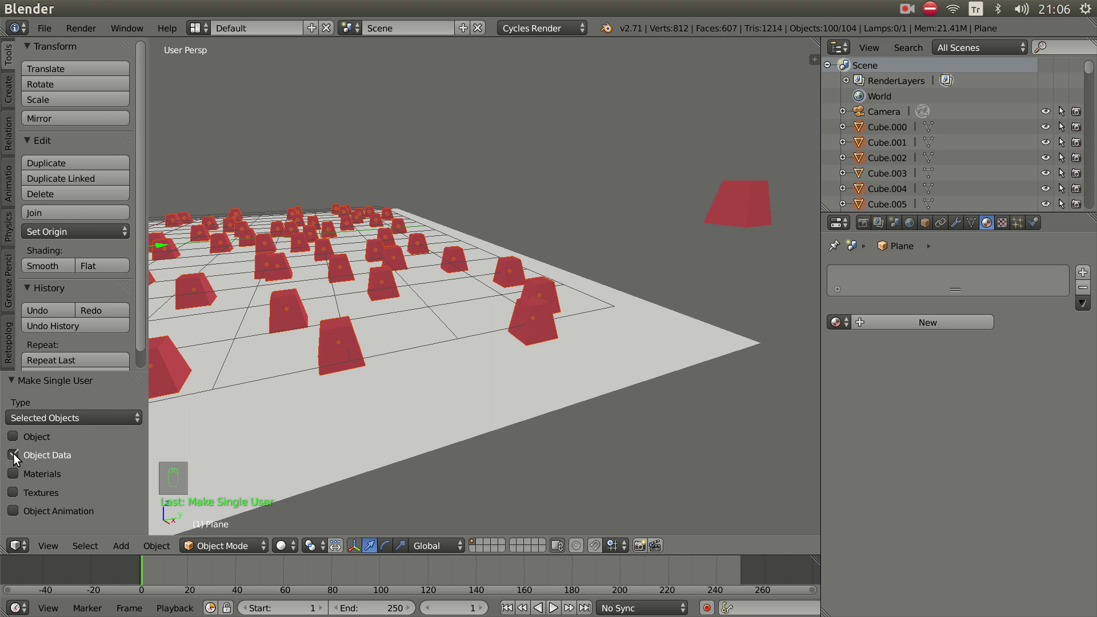
left_click_drag(19, 458, 480, 430)
middle_click(479, 430)
left_click_drag(488, 397, 558, 404)
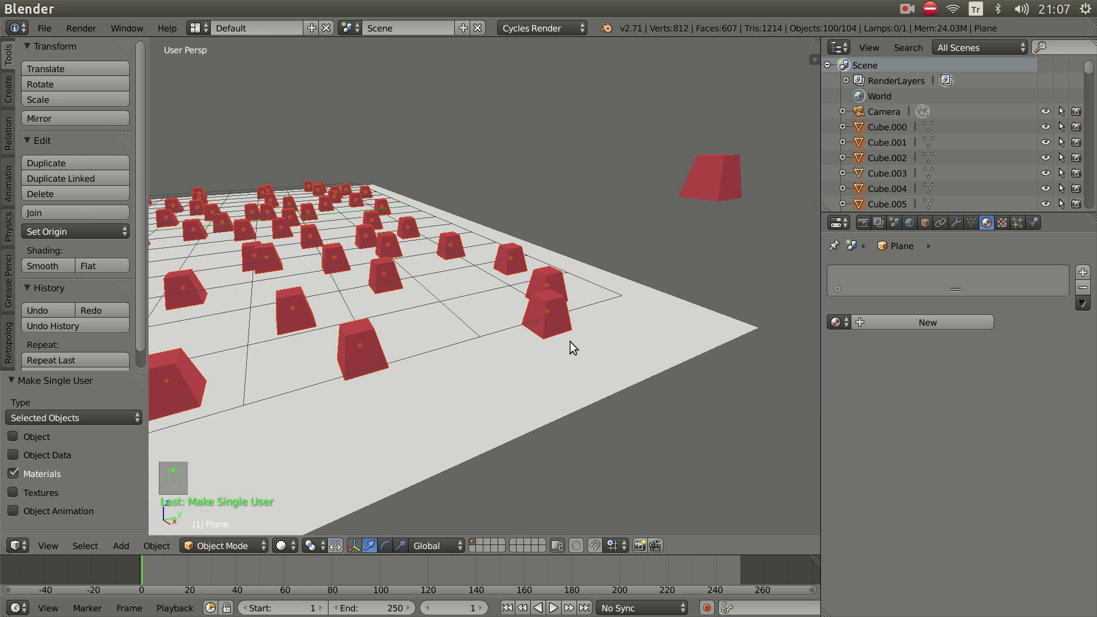
left_click_drag(604, 378, 527, 339)
Select the front tapered cube and set its Material.061 viewport colour to green
right_click(551, 349)
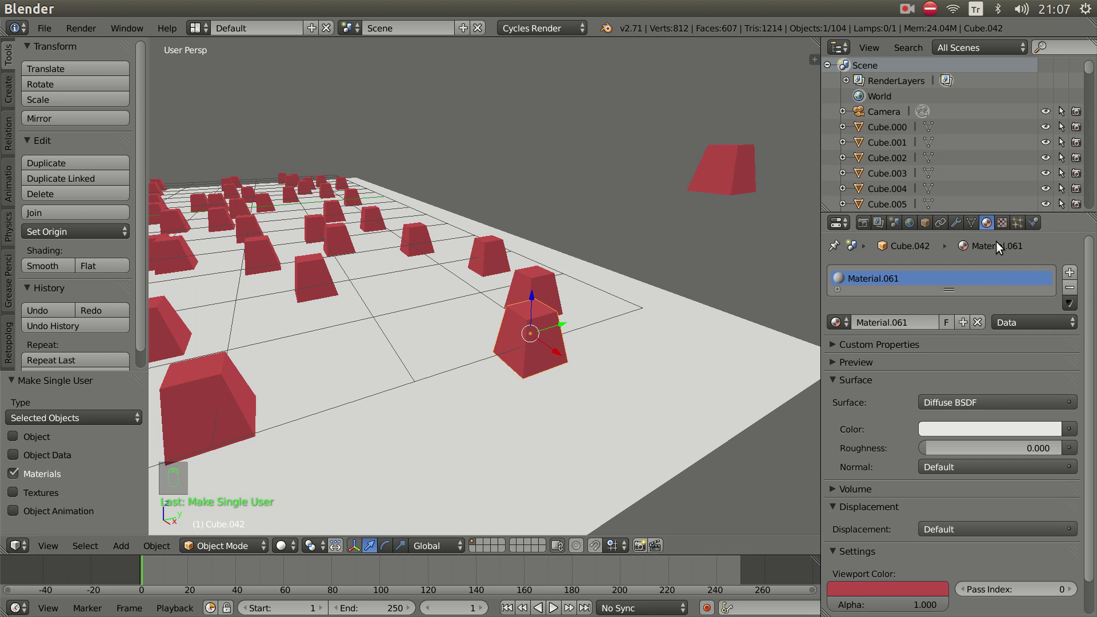
left_click_drag(992, 230, 724, 399)
left_click_drag(553, 405, 553, 412)
middle_click(548, 405)
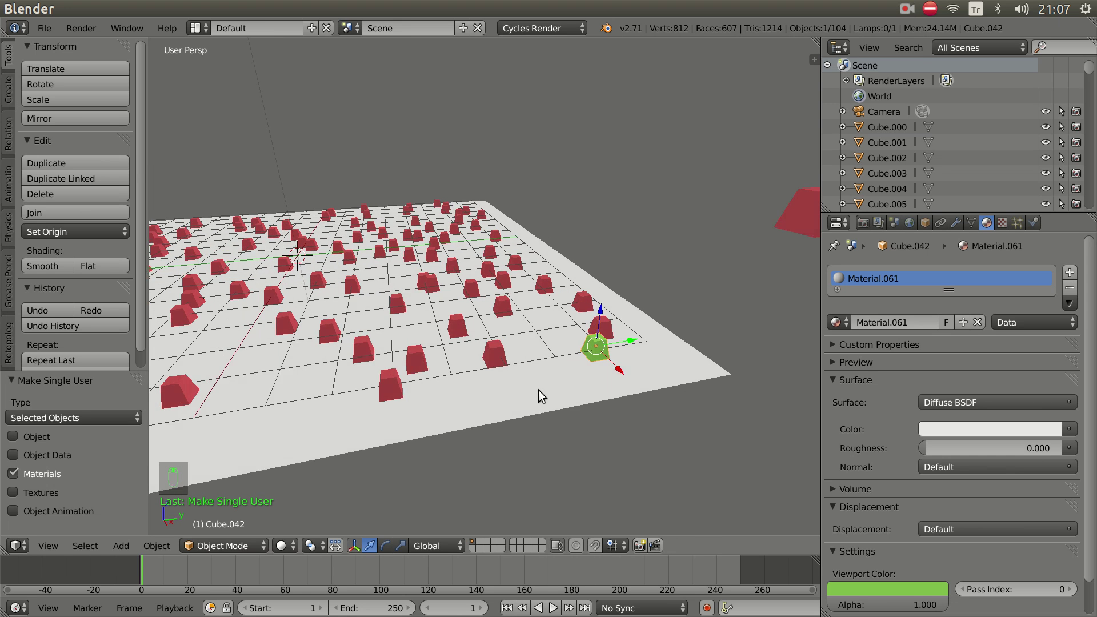
Select all cubes in the scene with the green cube as the active object
key("a")
key("a")
left_click_drag(508, 393, 396, 183)
right_click(395, 184)
middle_click(329, 340)
middle_click(216, 260)
right_click(216, 260)
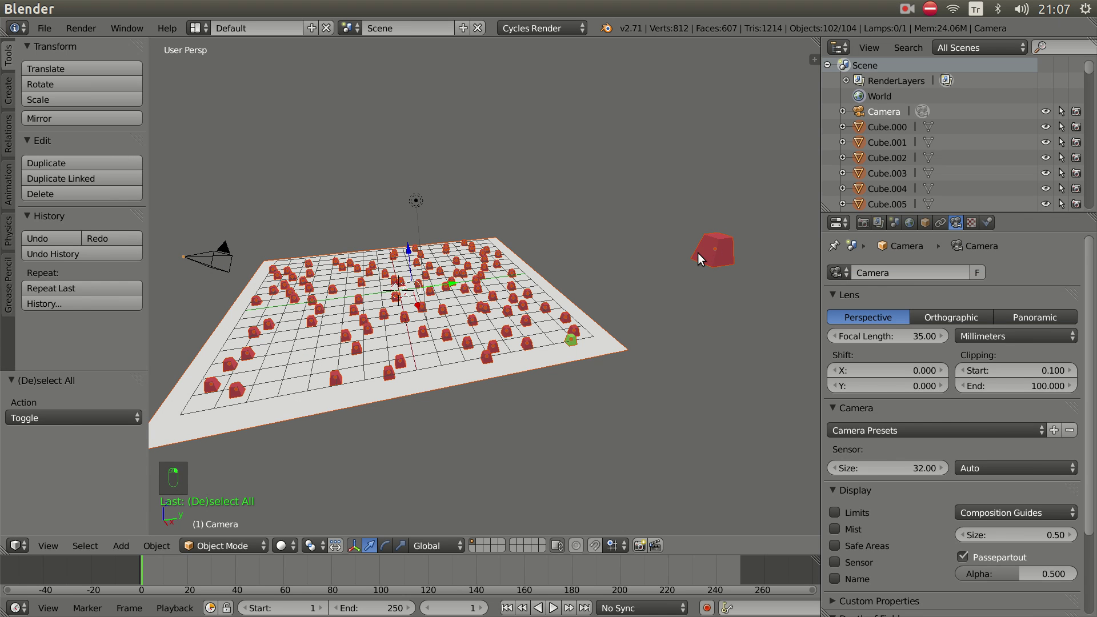
left_click_drag(723, 261, 608, 428)
left_click_drag(609, 429, 533, 384)
right_click(533, 384)
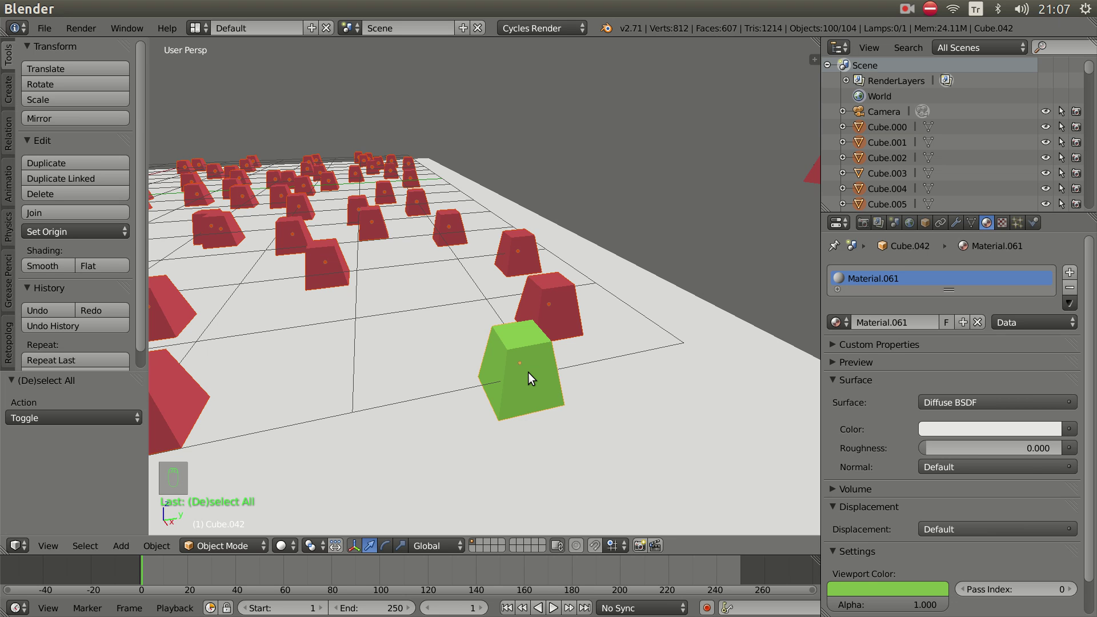
scroll("up", 3)
scroll("down", 3)
middle_click(533, 374)
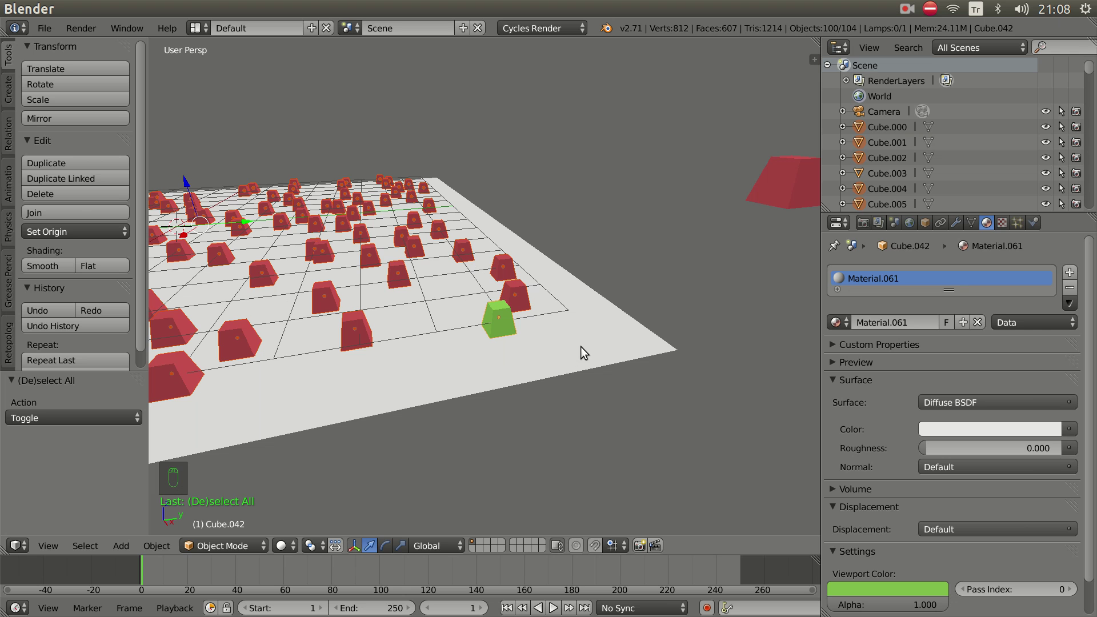
Link the green material to all selected cubes via Make Links > Materials (Ctrl+L) and inspect the result
key("ctrl+l")
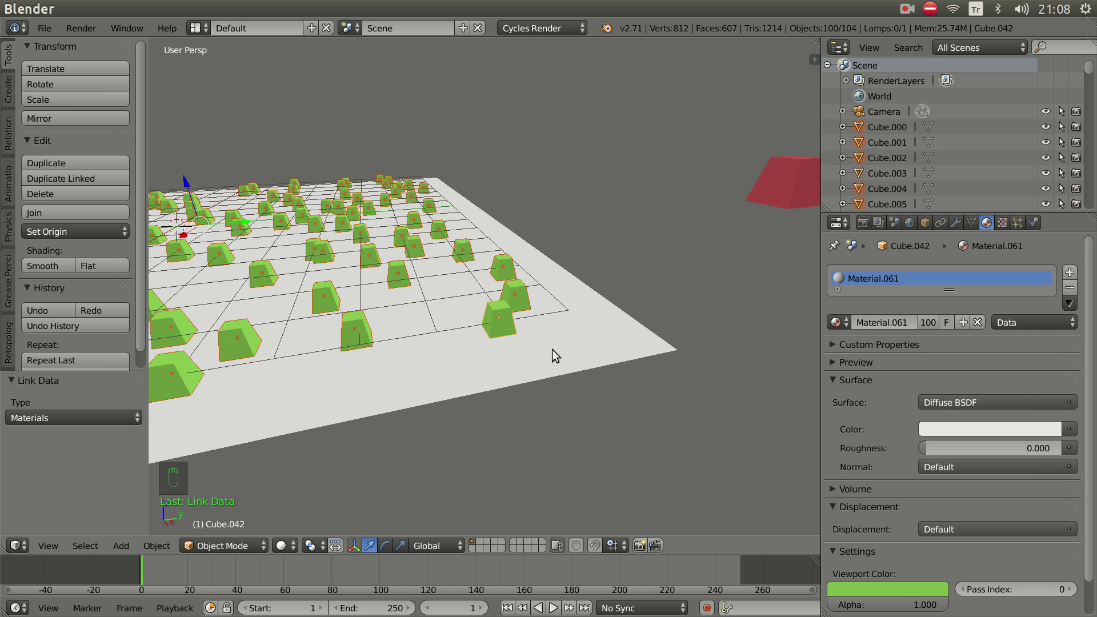
left_click_drag(426, 321, 520, 367)
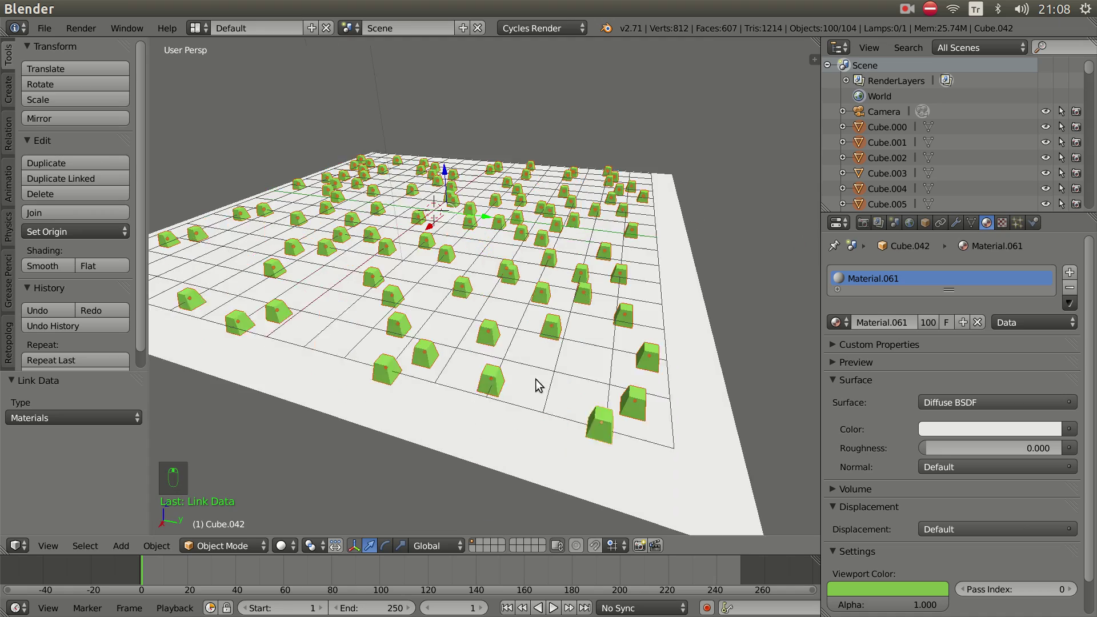
left_click_drag(538, 381, 565, 377)
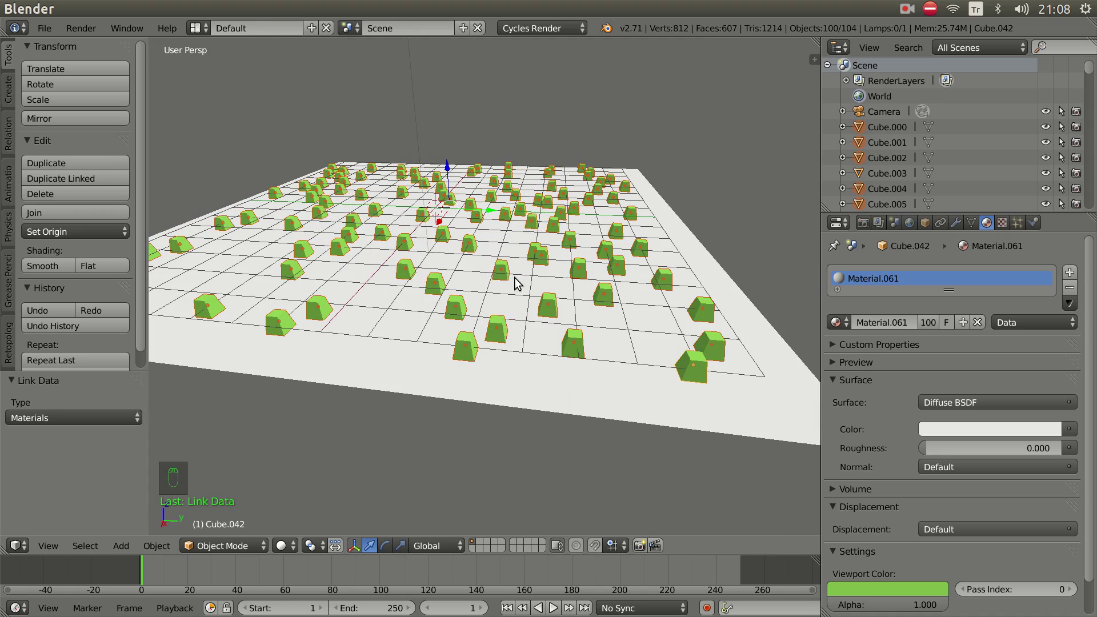
left_click_drag(582, 292, 563, 360)
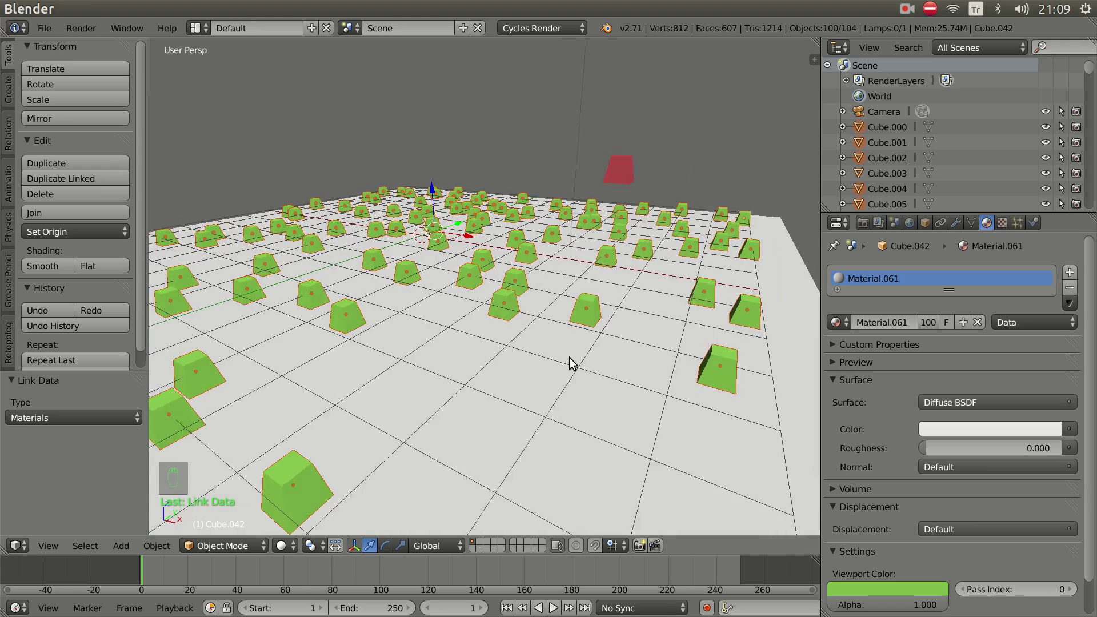
left_click_drag(581, 369, 603, 363)
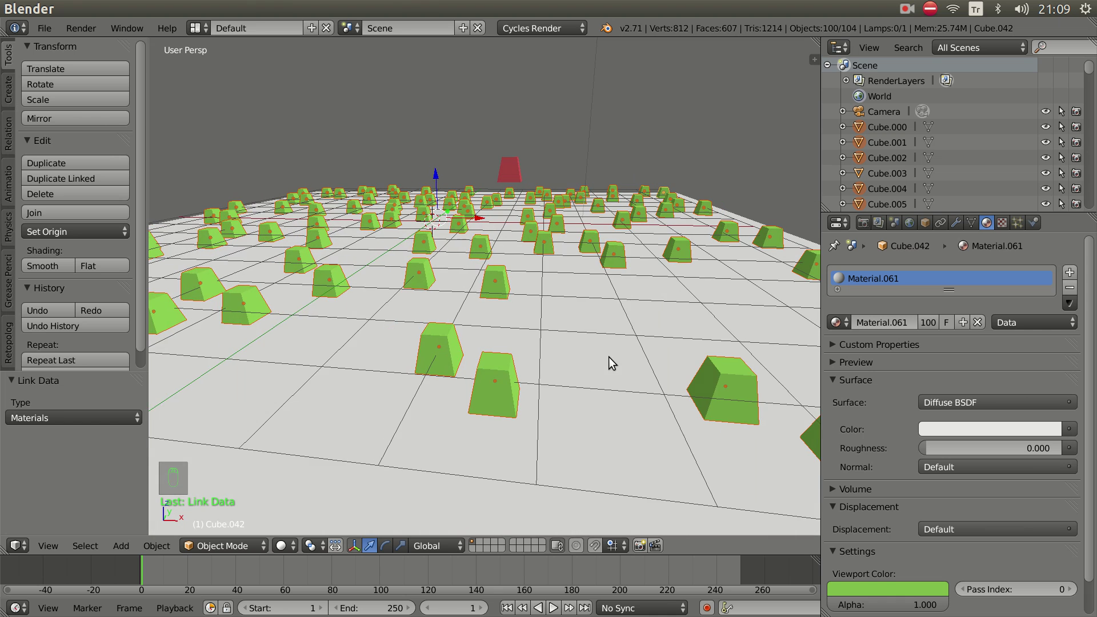